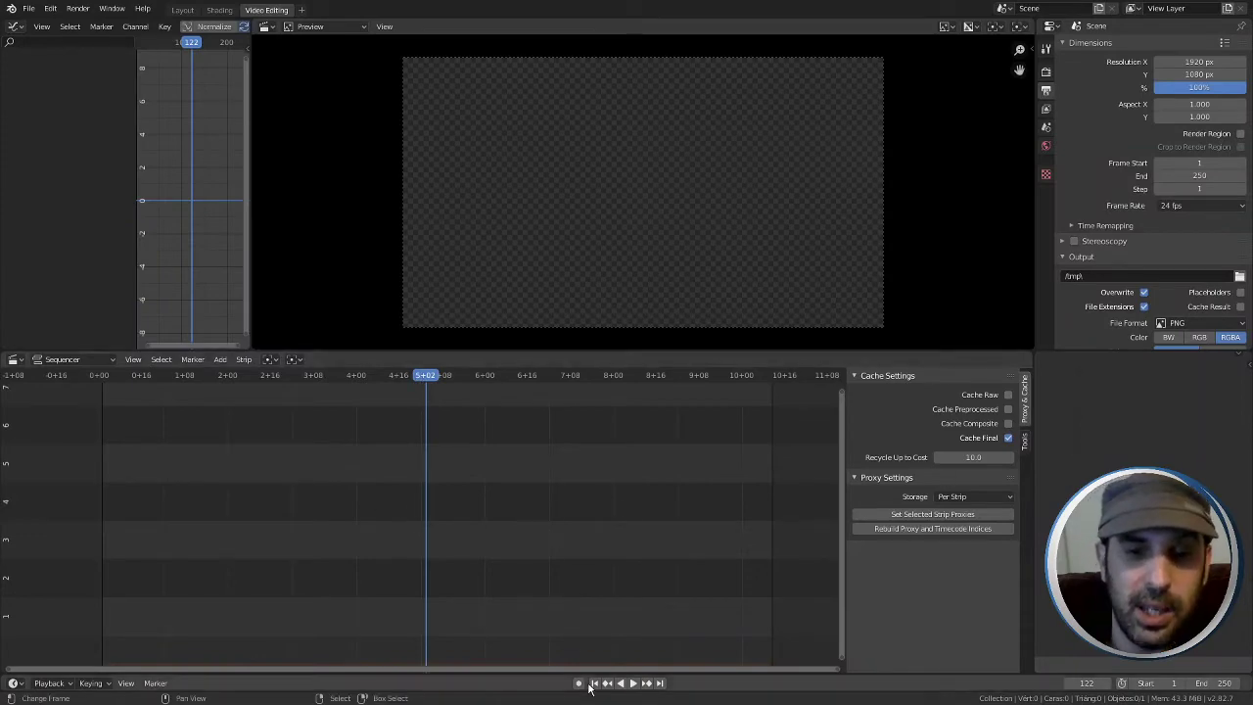
Jump the playhead back to frame 1 of the empty sequencer timeline
{"action": "left_click", "coordinate": [600, 689]}
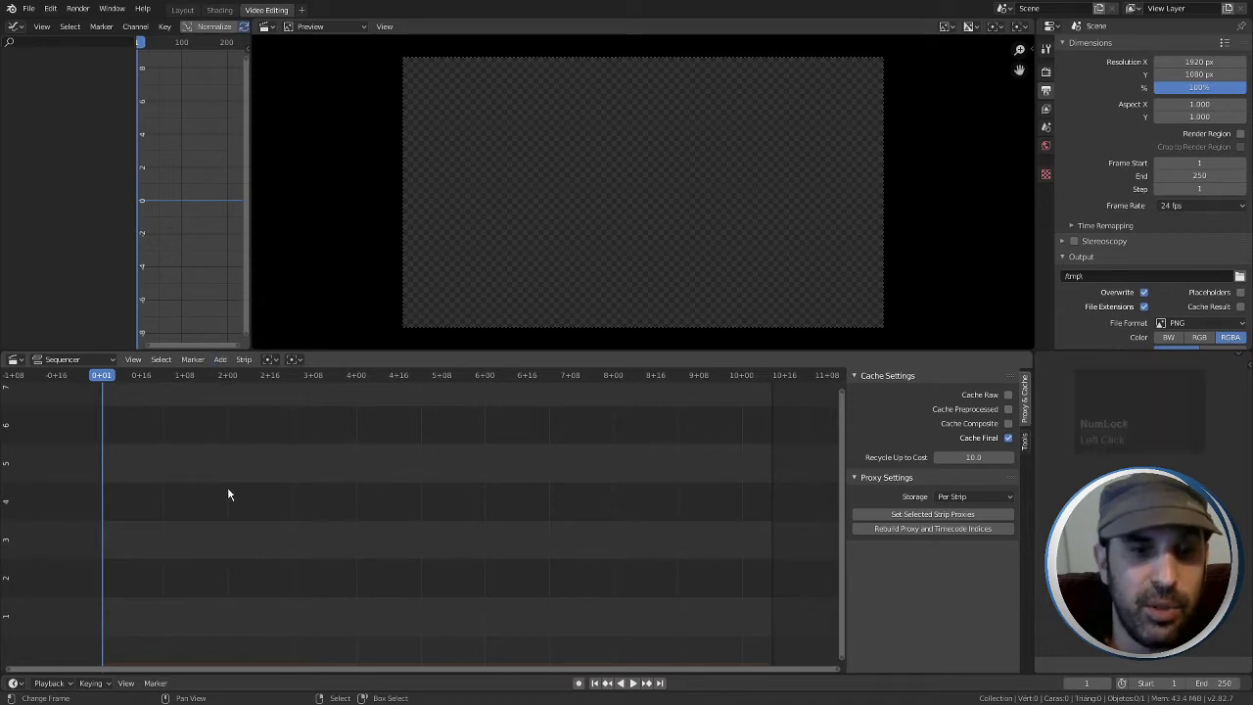
Browse Add Image/Sequence to blenderfiles > Loops > RENDERS > hexagon-glass-wave and select all PNG frames
{"action": "left_click", "coordinate": [243, 364]}
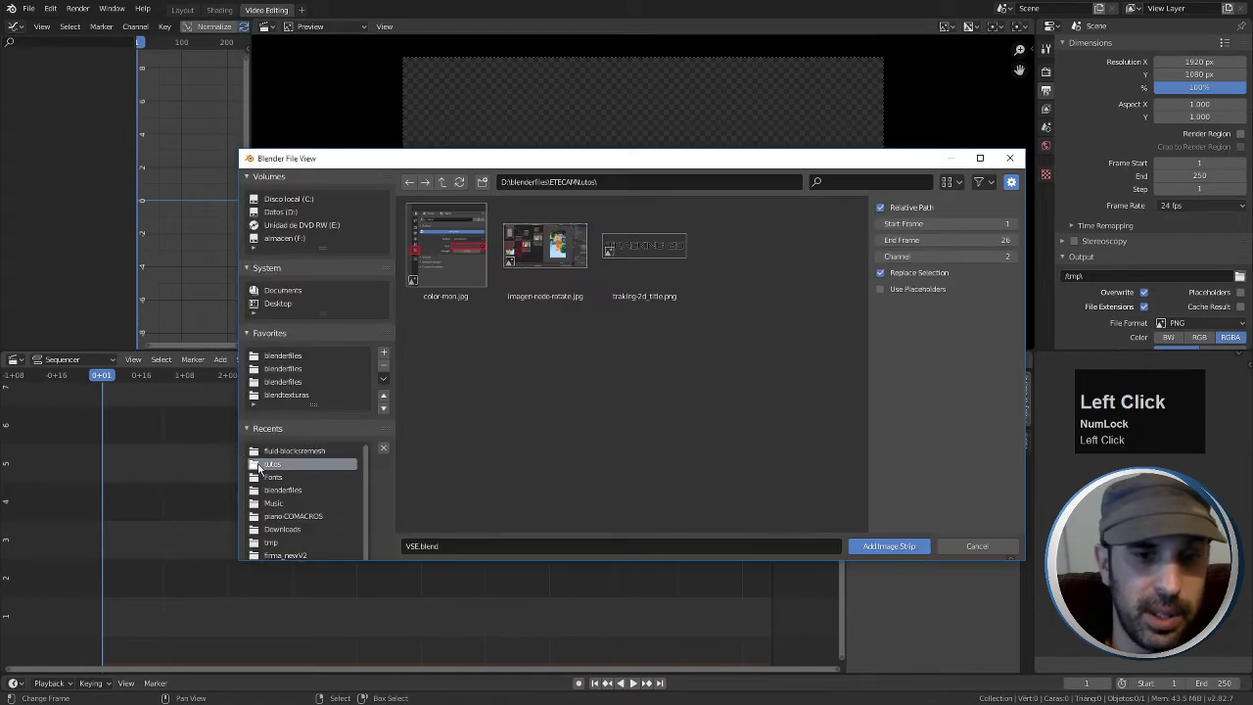
{"action": "scroll", "scroll_direction": "down", "scroll_amount": 3}
{"action": "left_click", "coordinate": [292, 371]}
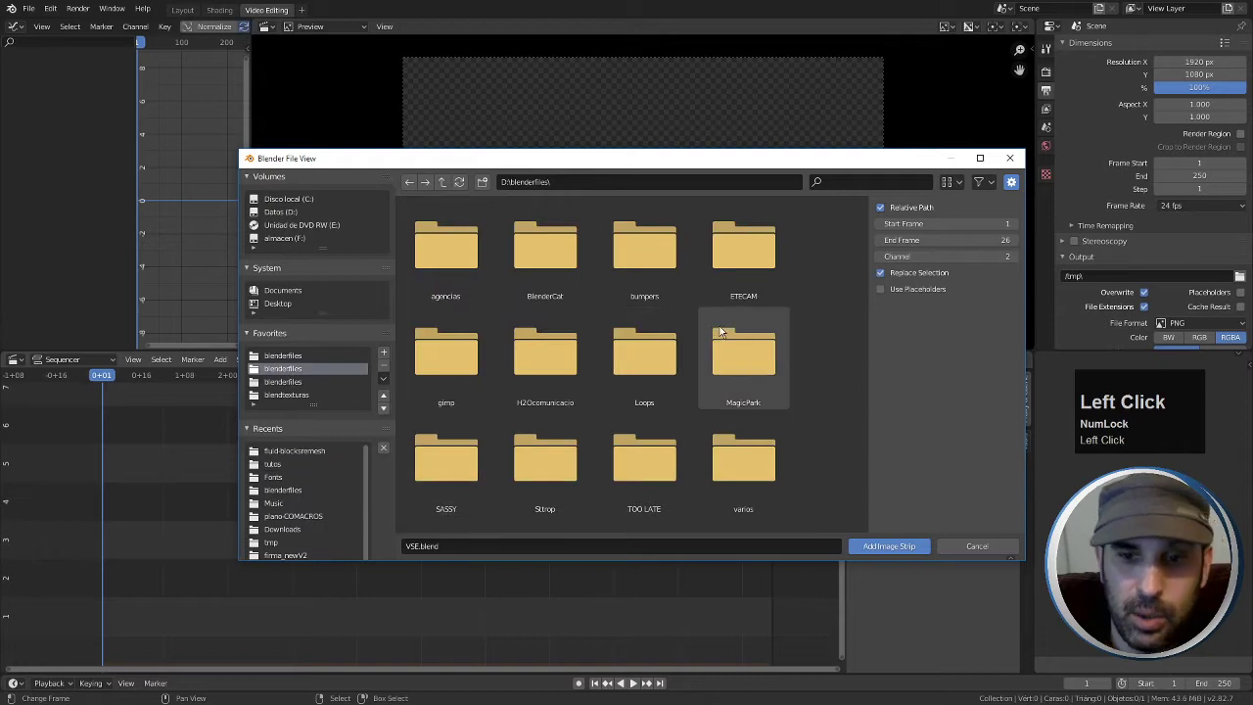
{"action": "scroll", "scroll_direction": "down", "scroll_amount": 3}
{"action": "left_click", "coordinate": [663, 336]}
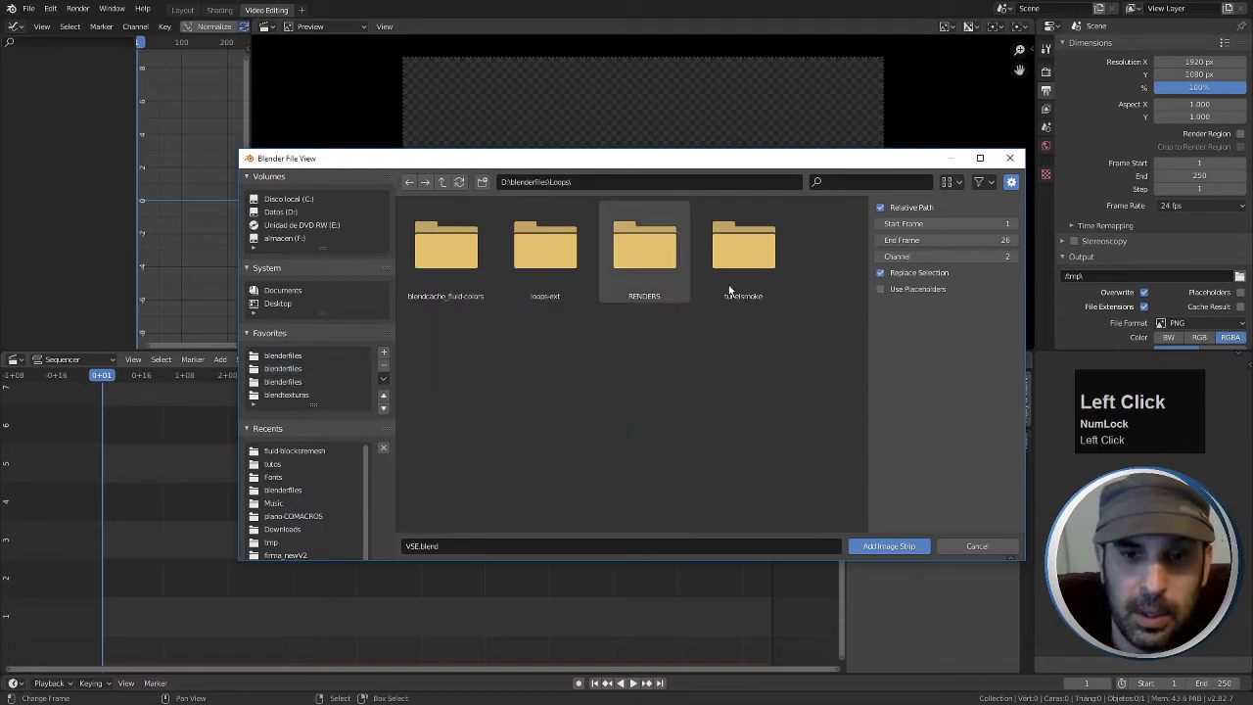
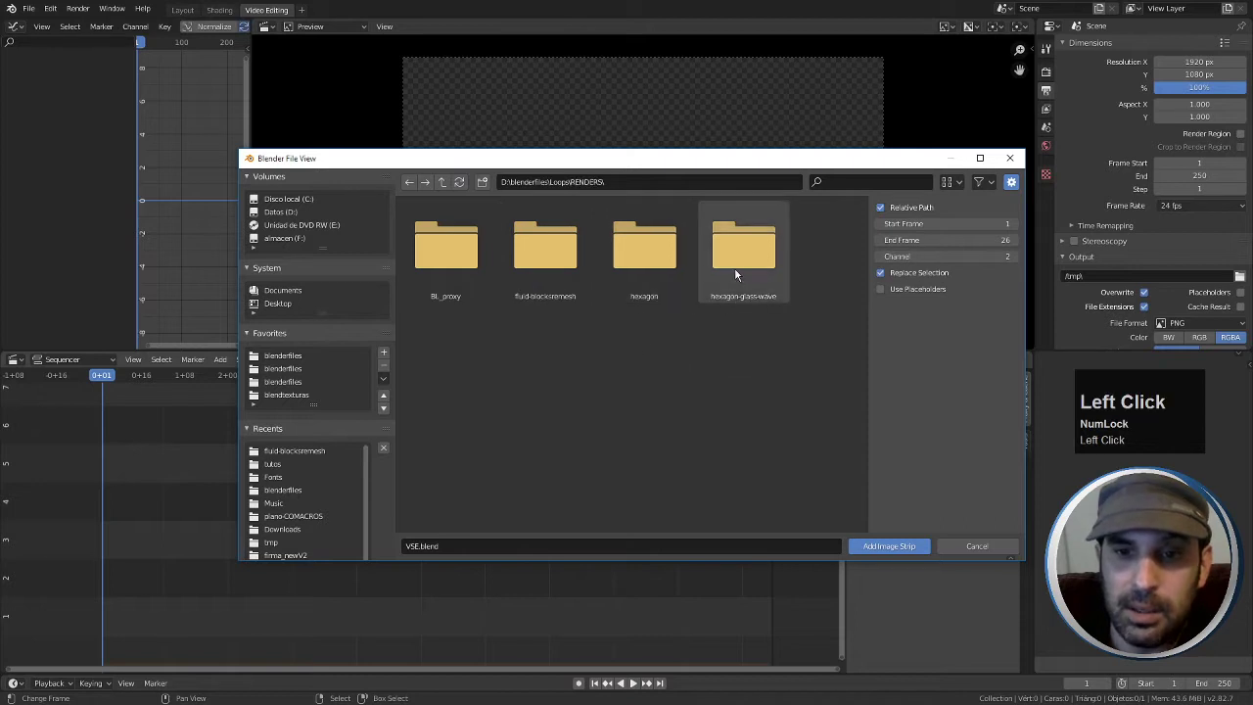
{"action": "key", "text": "a"}
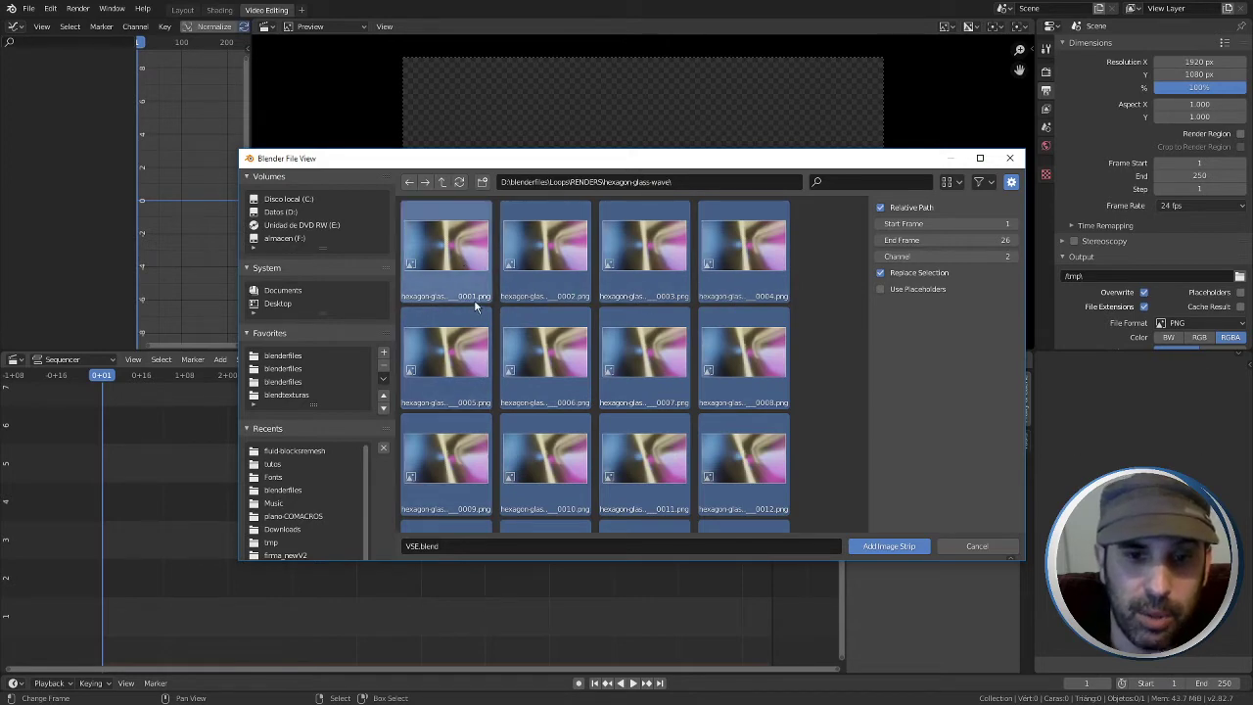
{"action": "left_click", "coordinate": [961, 188]}
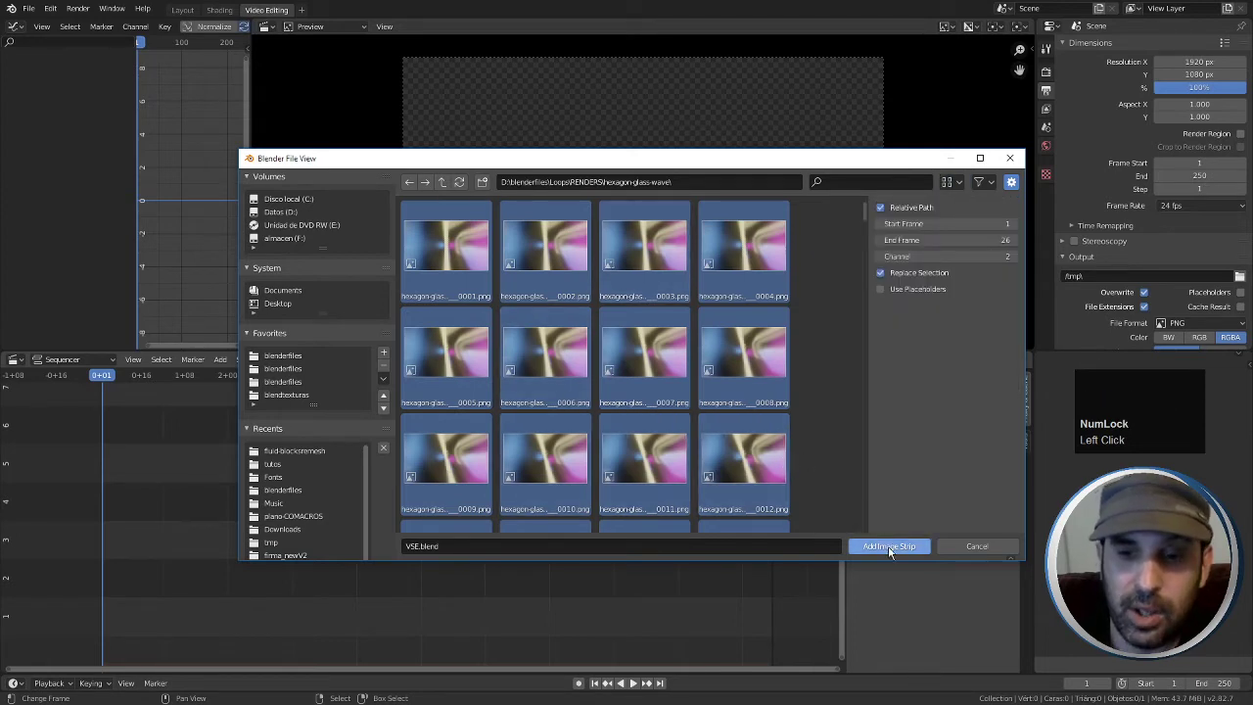
Add the hexagon frames as an image strip and set scene resolution 640×384, end frame 240
{"action": "left_click", "coordinate": [892, 550]}
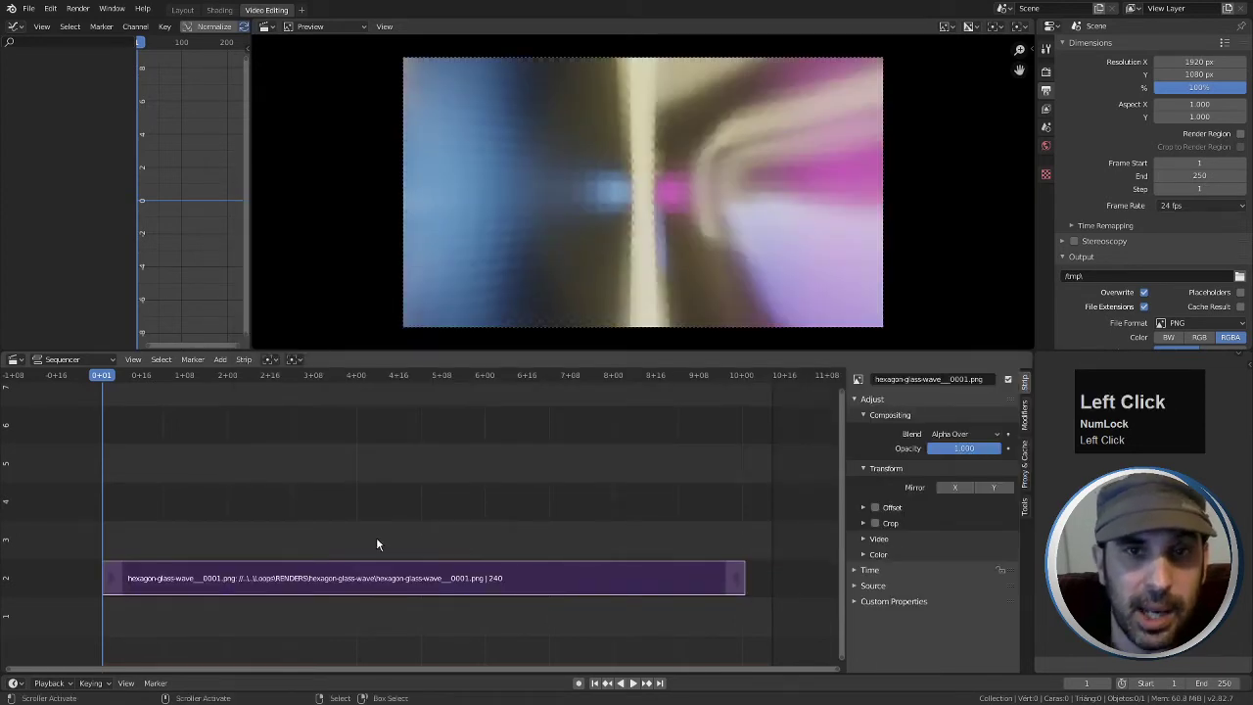
{"action": "left_click_drag", "start_coordinate": [112, 517], "coordinate": [226, 362]}
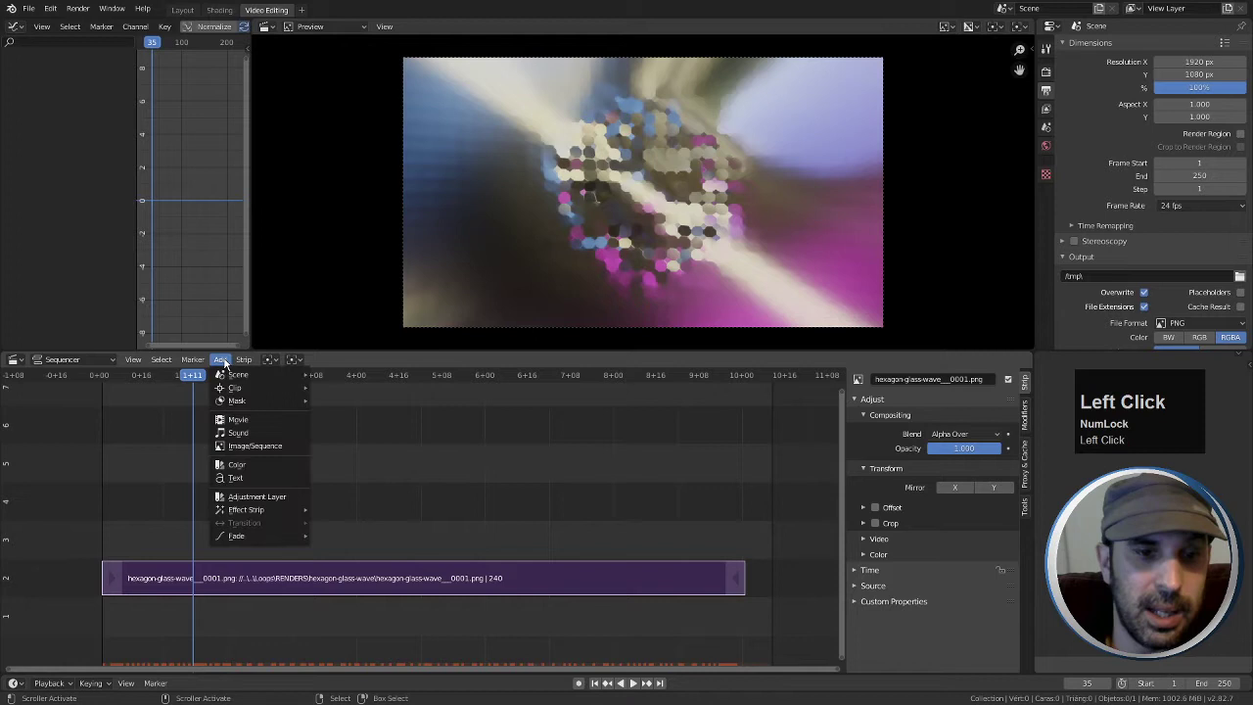
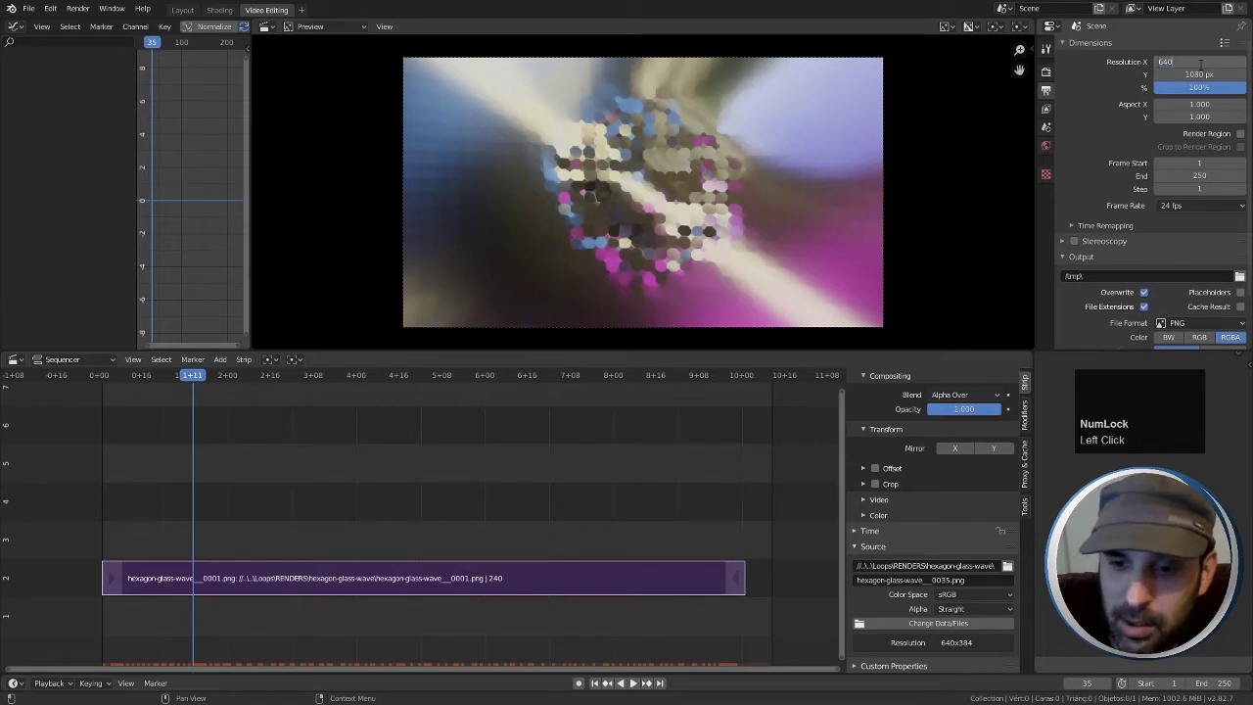
{"action": "key", "text": "Tab"}
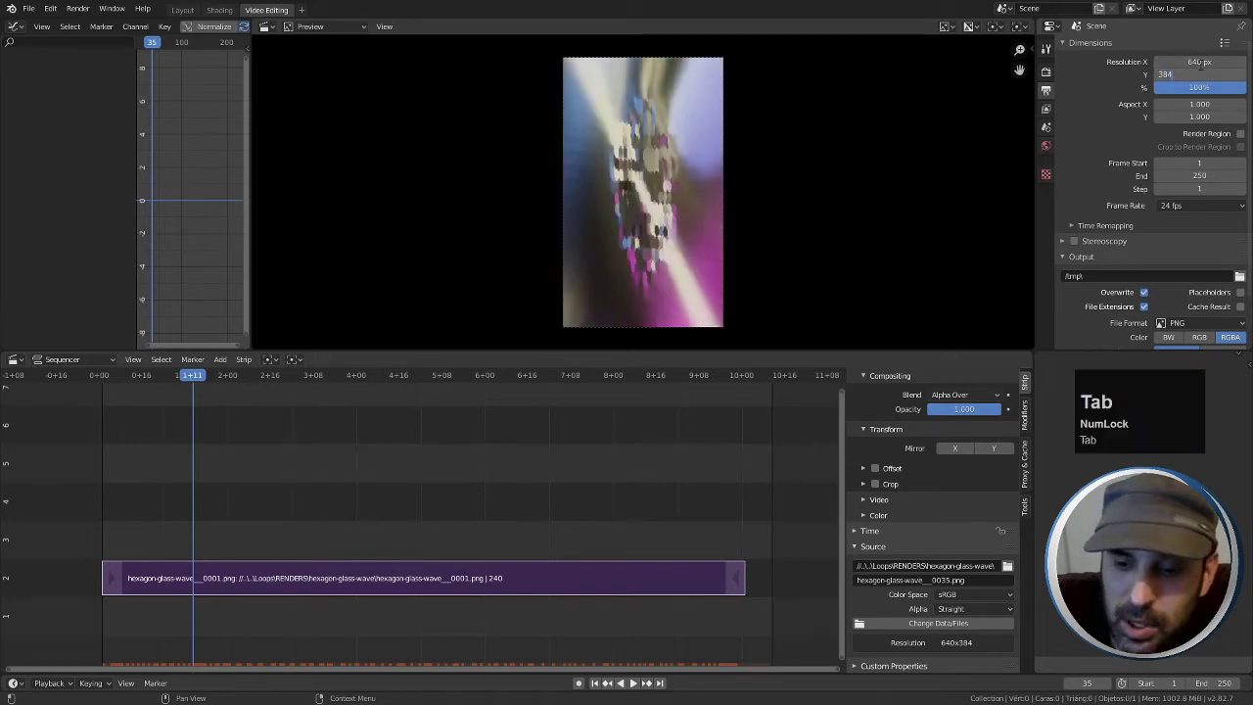
{"action": "key", "text": "Return"}
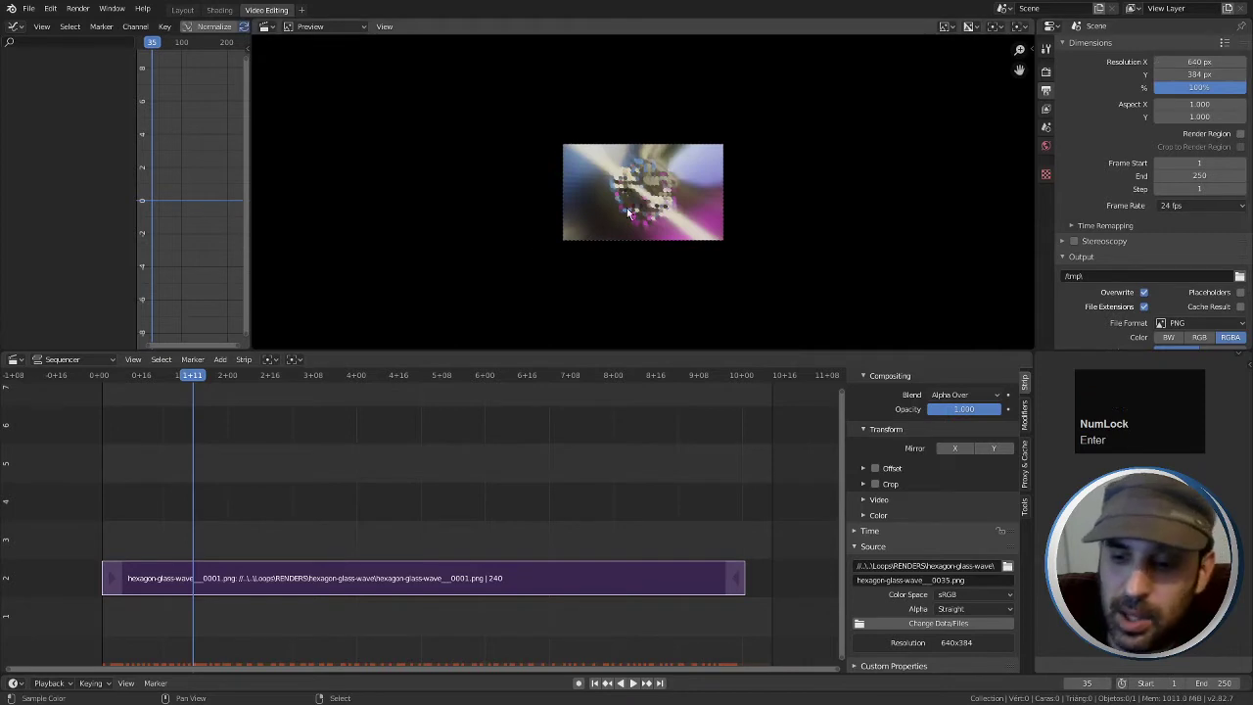
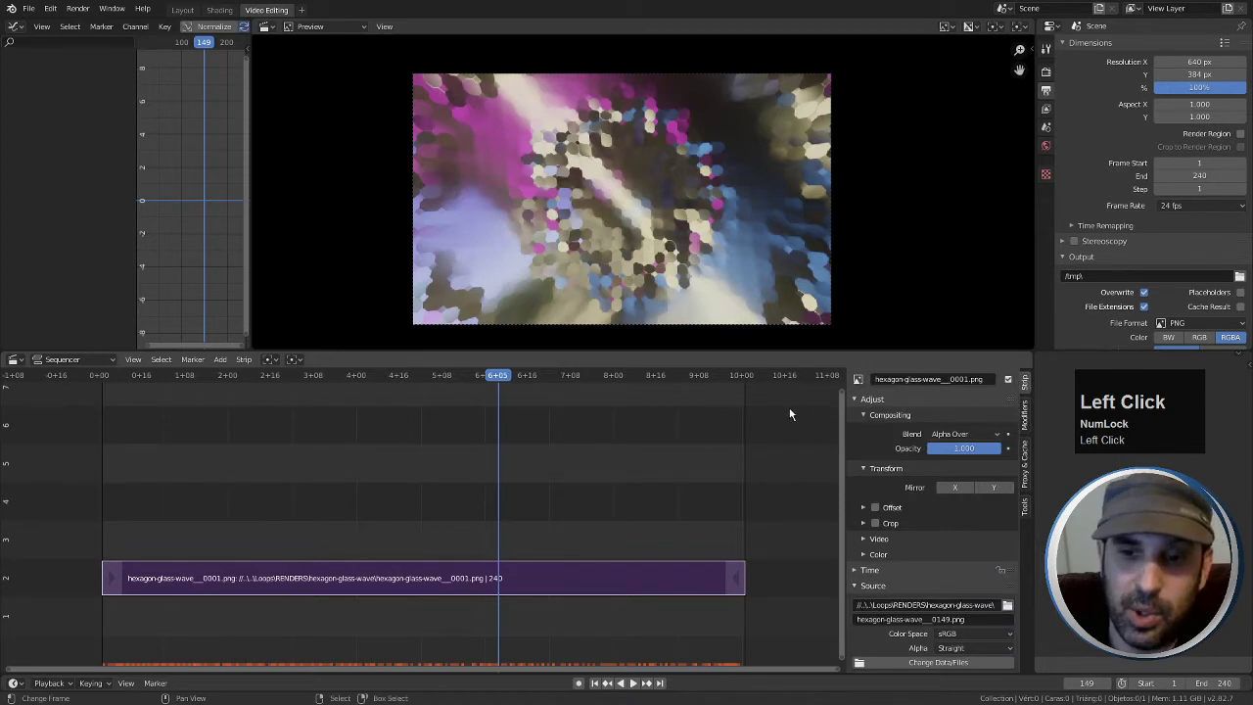
Show the hexagon strip's Modifiers sidebar at frame 113 and list the available strip modifiers
{"action": "left_click", "coordinate": [858, 404]}
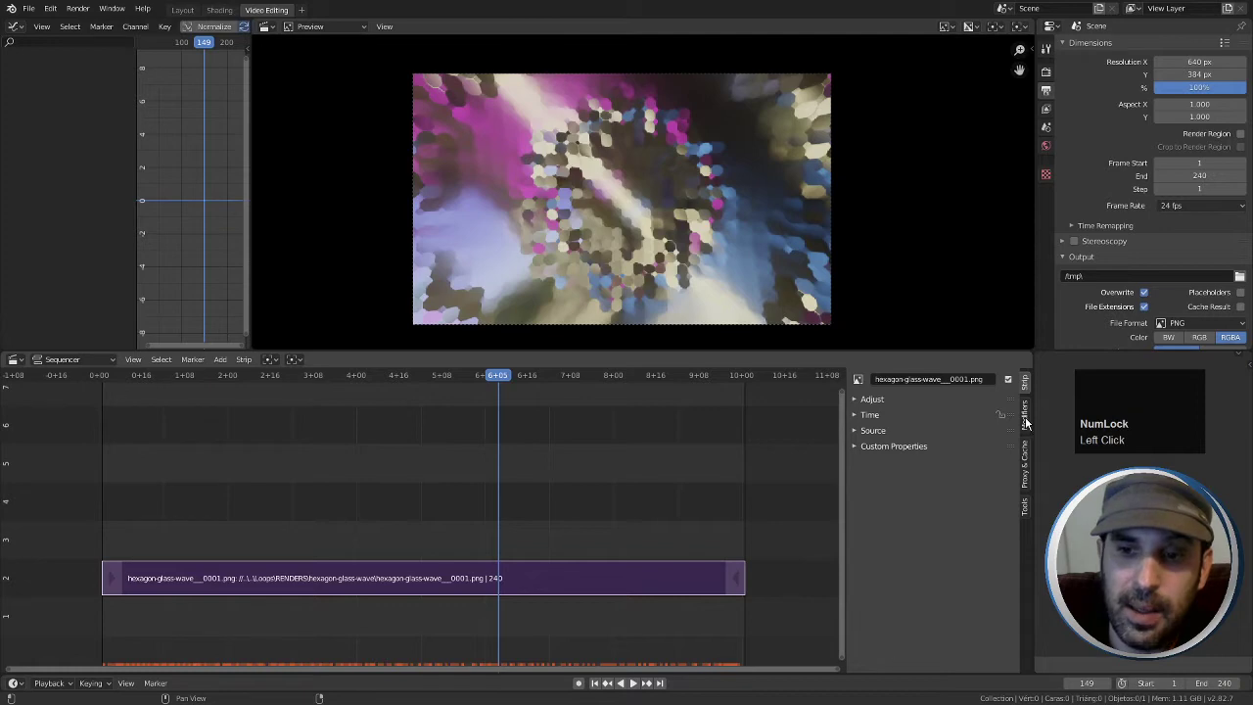
{"action": "left_click", "coordinate": [1027, 422]}
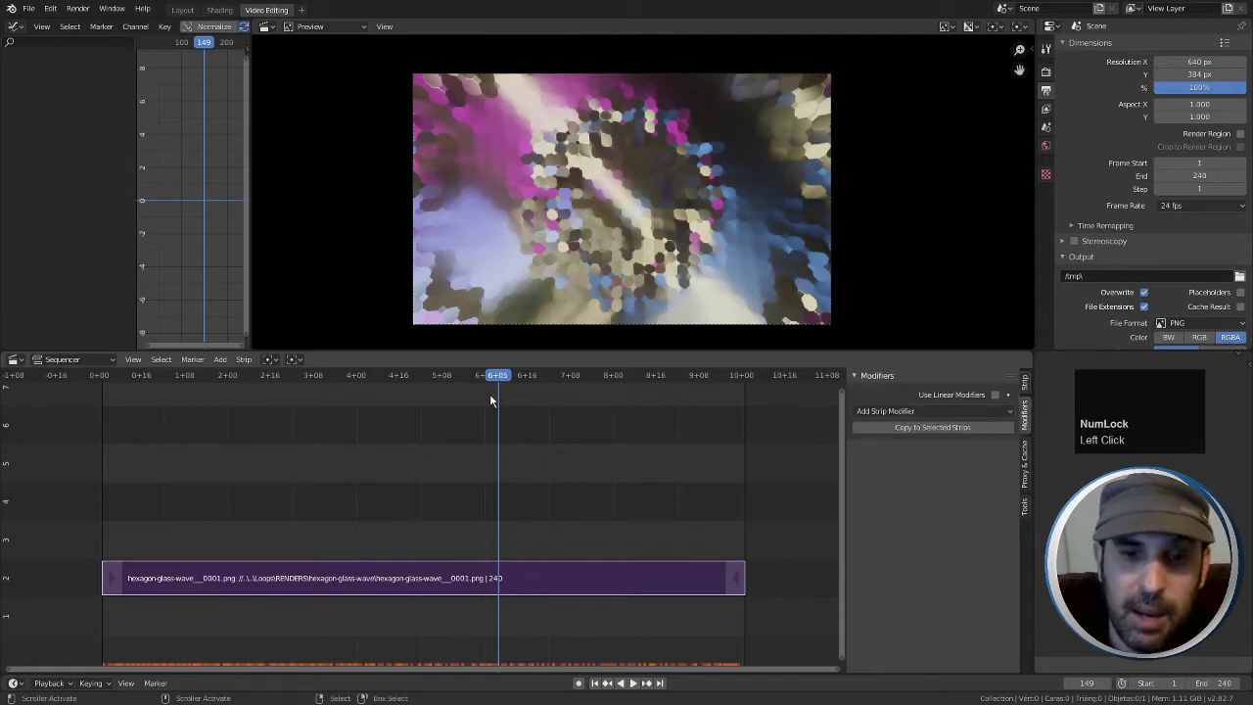
{"action": "left_click_drag", "start_coordinate": [494, 387], "coordinate": [940, 414]}
{"action": "left_click", "coordinate": [940, 413]}
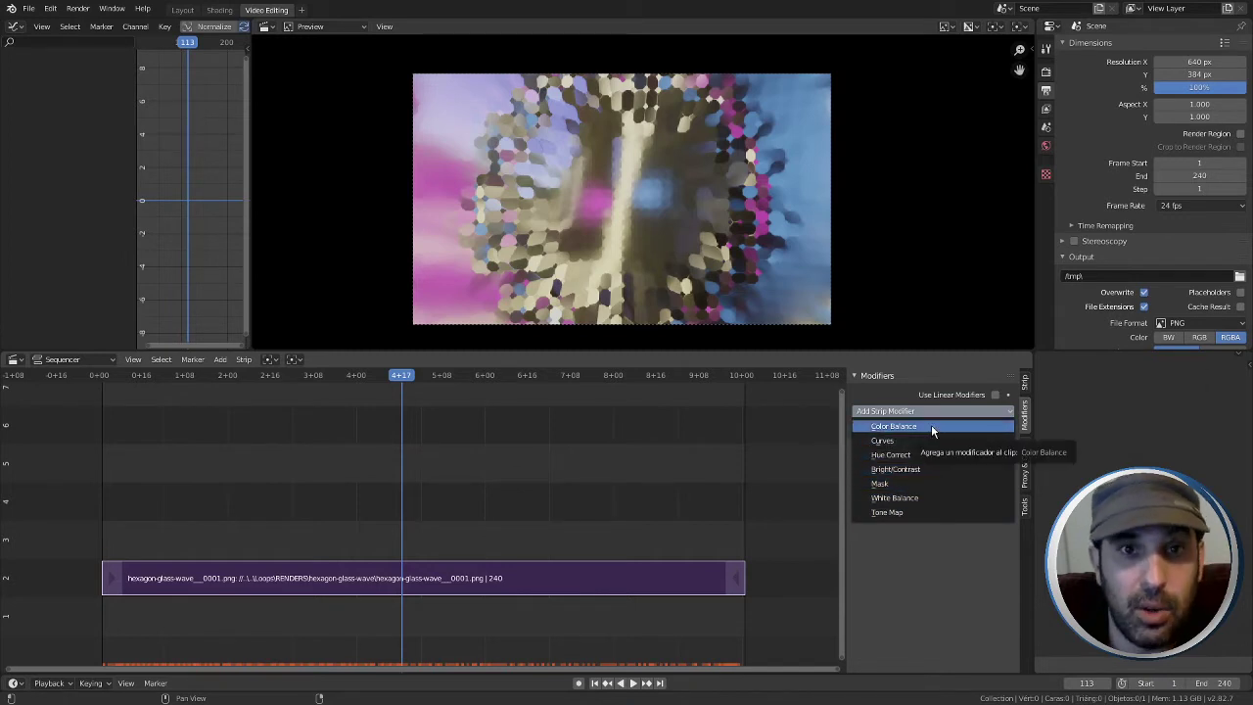
Attach a Color Balance modifier to the hexagon strip and widen the sidebar for its wheels
{"action": "left_click", "coordinate": [936, 429]}
{"action": "scroll", "scroll_direction": "down", "scroll_amount": 3}
{"action": "left_click_drag", "start_coordinate": [1027, 420], "coordinate": [847, 492]}
{"action": "scroll", "scroll_direction": "down", "scroll_amount": 3}
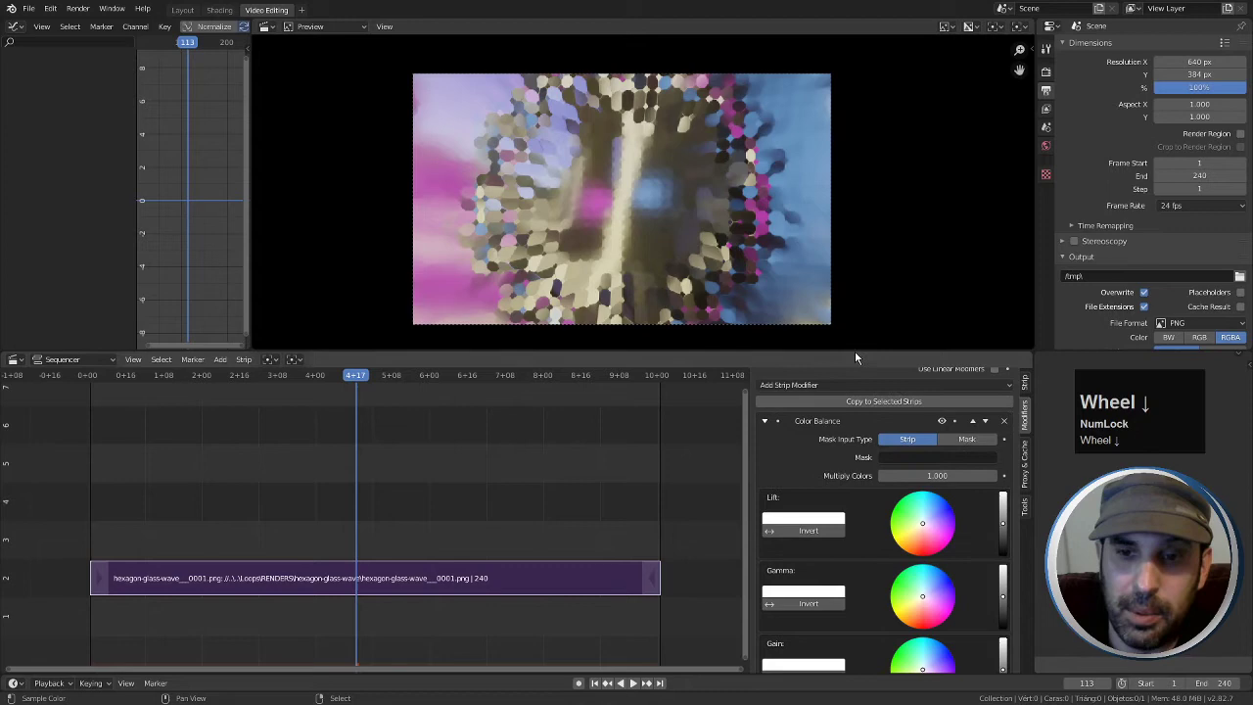
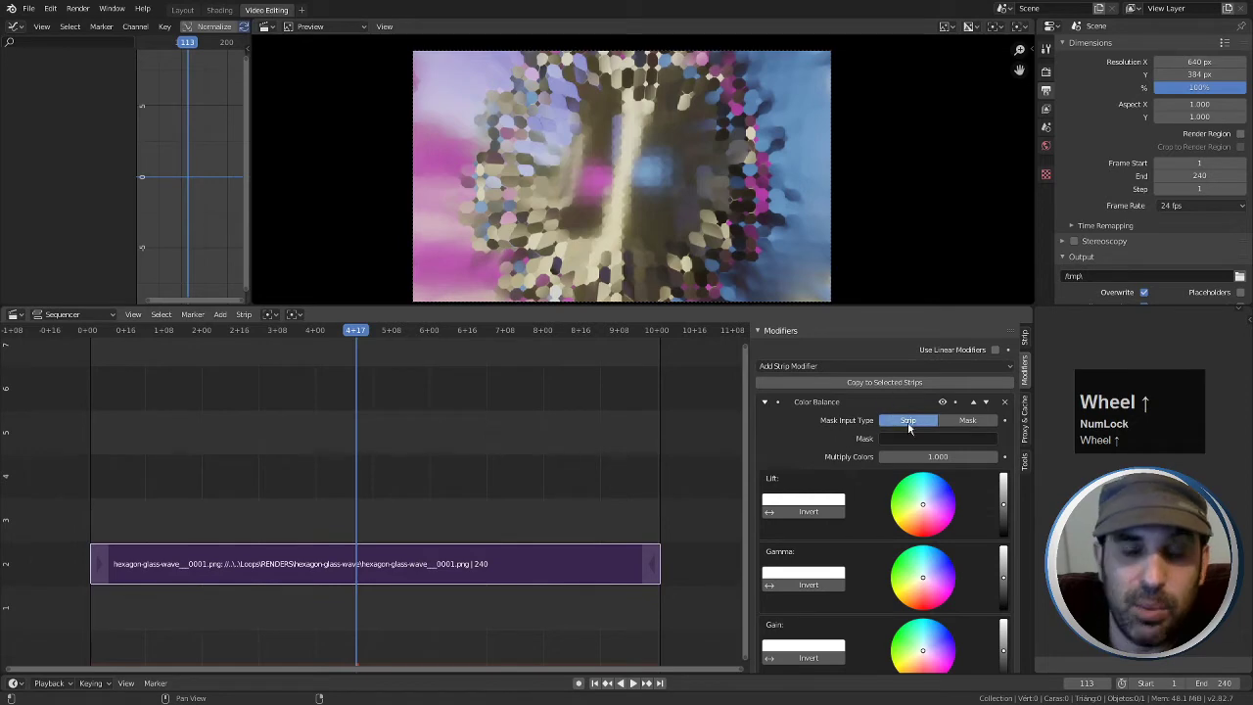
{"action": "scroll", "scroll_direction": "down", "scroll_amount": 3}
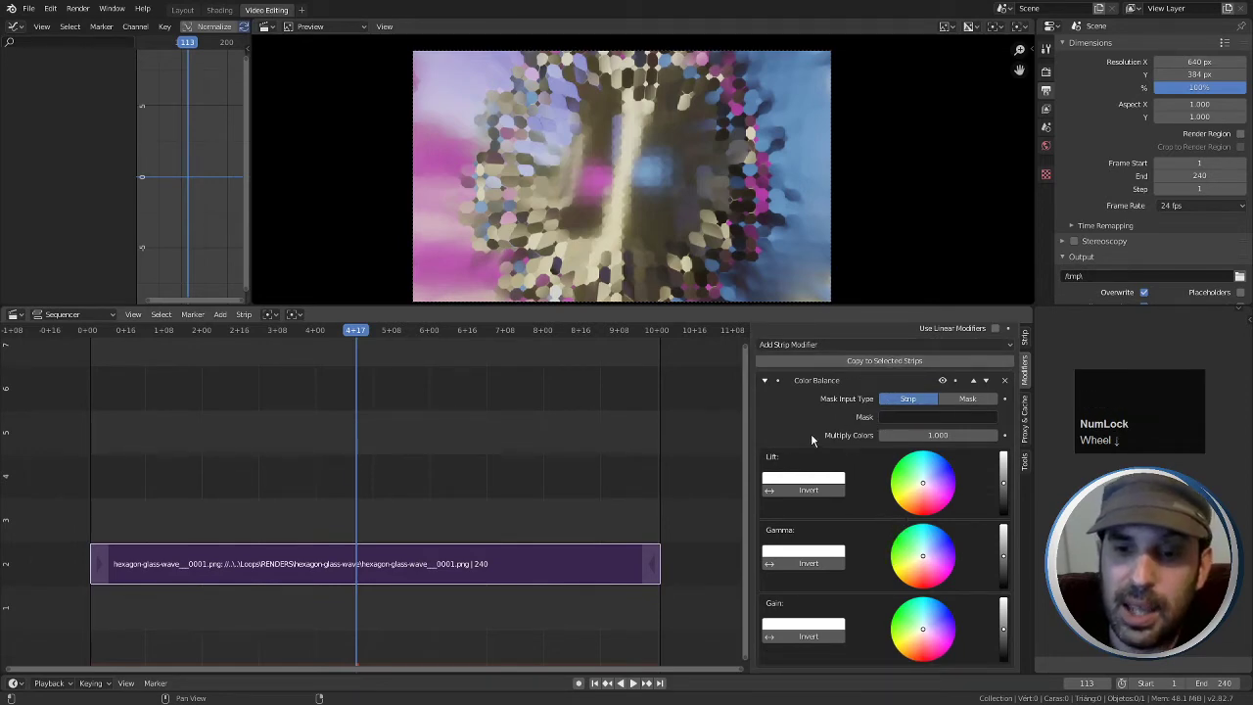
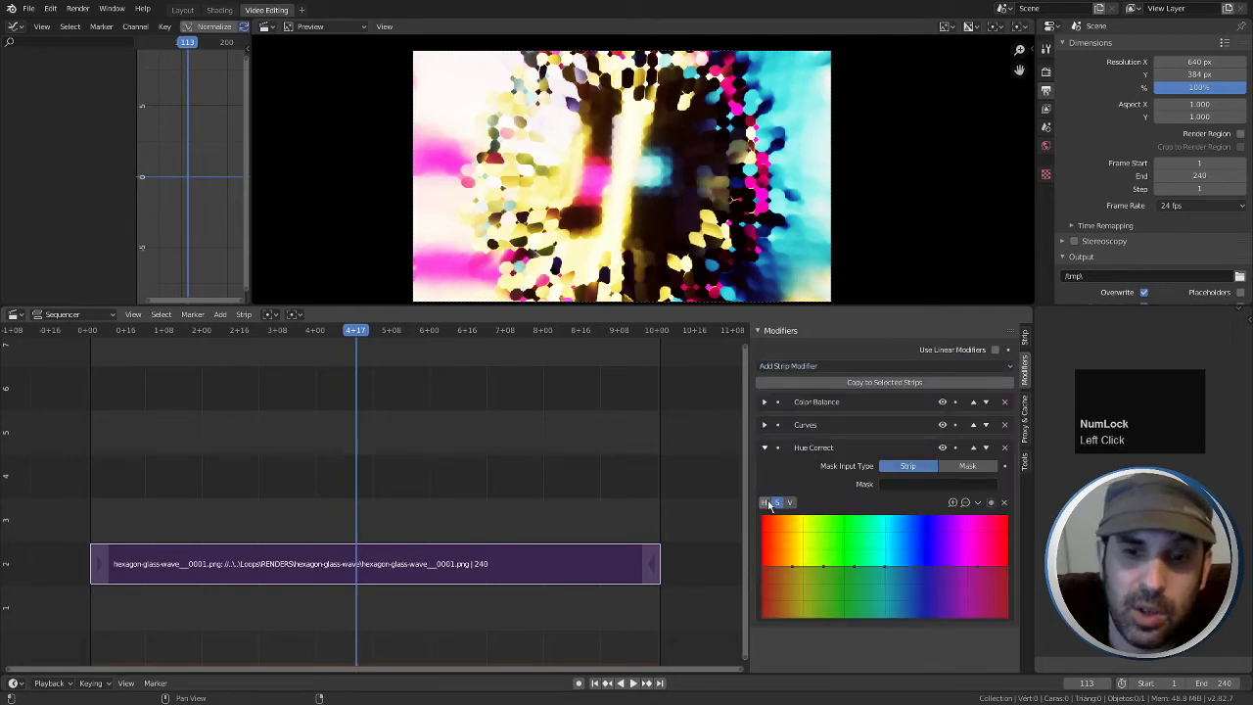
Lower saturation at the red end of the Hue Correct curve and disable the earlier grading modifiers
{"action": "left_click_drag", "start_coordinate": [769, 505], "coordinate": [946, 406]}
{"action": "left_click", "coordinate": [944, 404]}
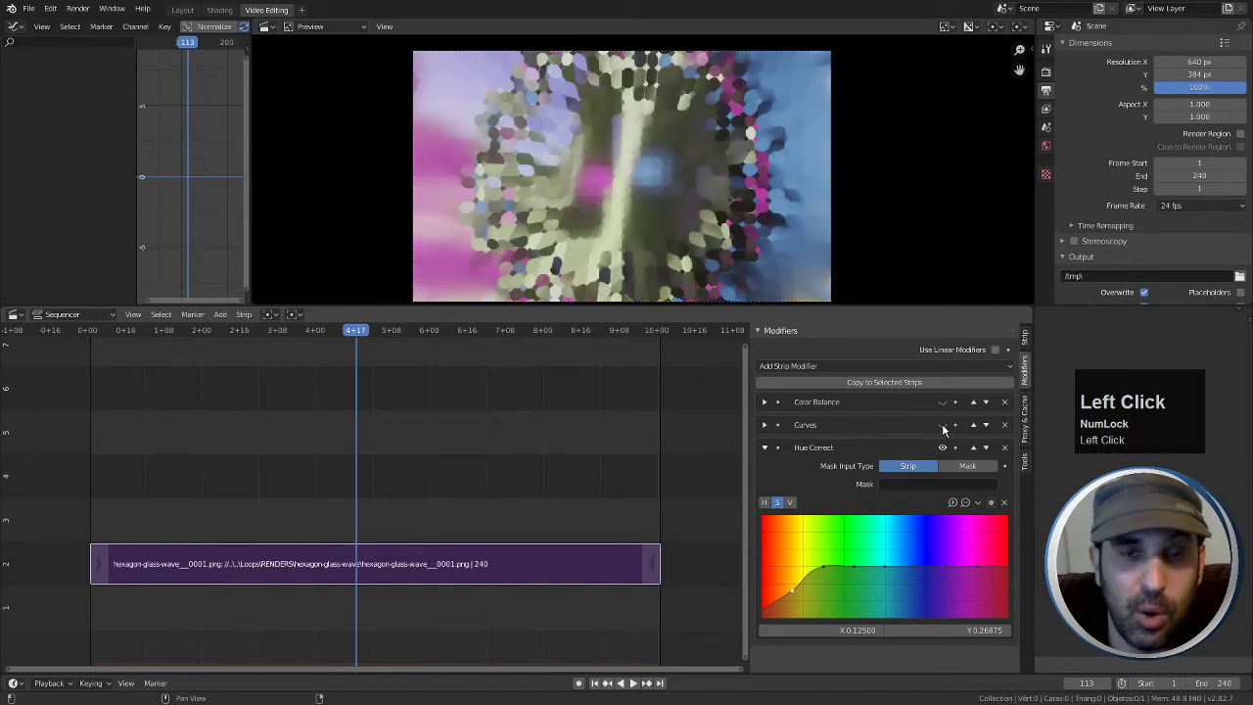
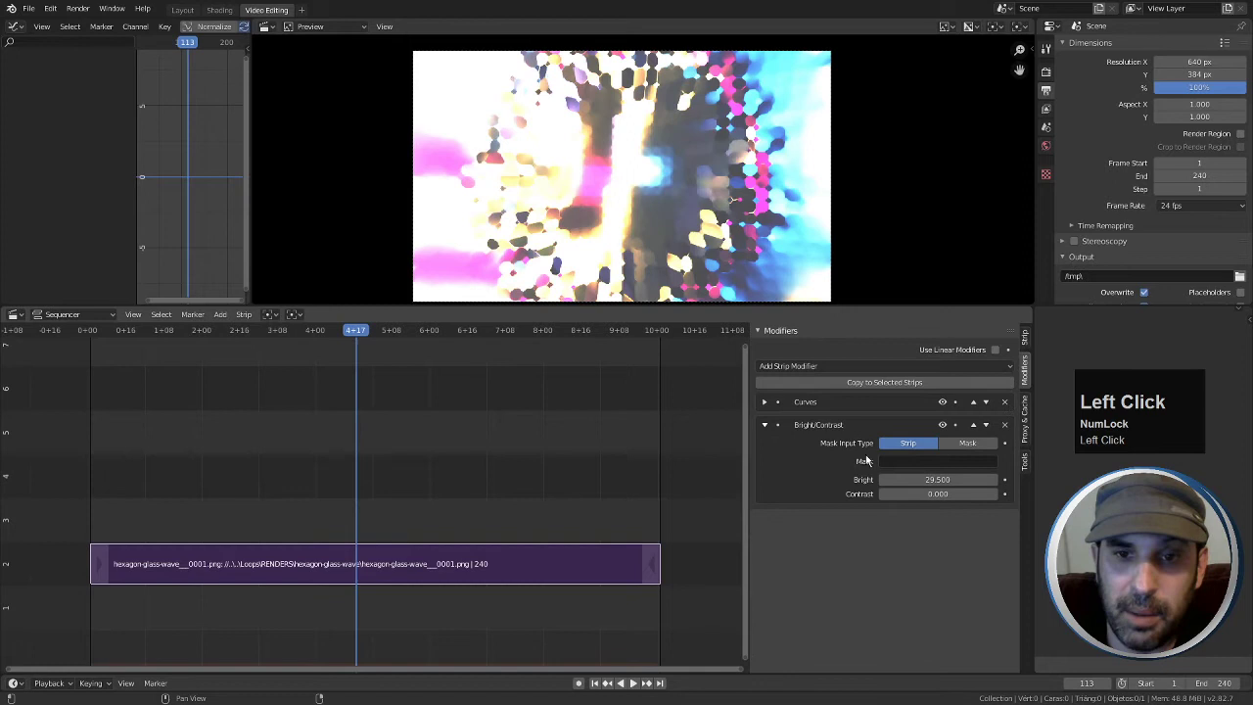
Reshape the Curves tone curve and move Bright/Contrast ahead of Curves in the stack
{"action": "left_click", "coordinate": [769, 426]}
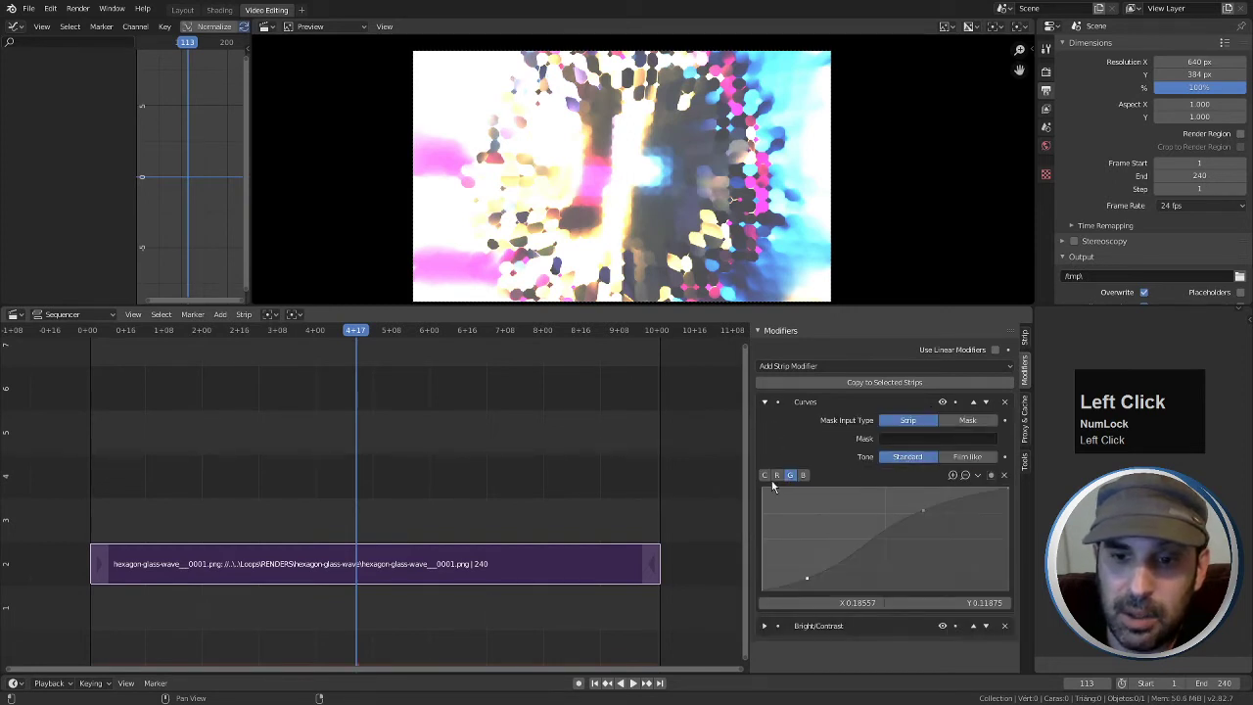
{"action": "left_click_drag", "start_coordinate": [769, 486], "coordinate": [770, 405]}
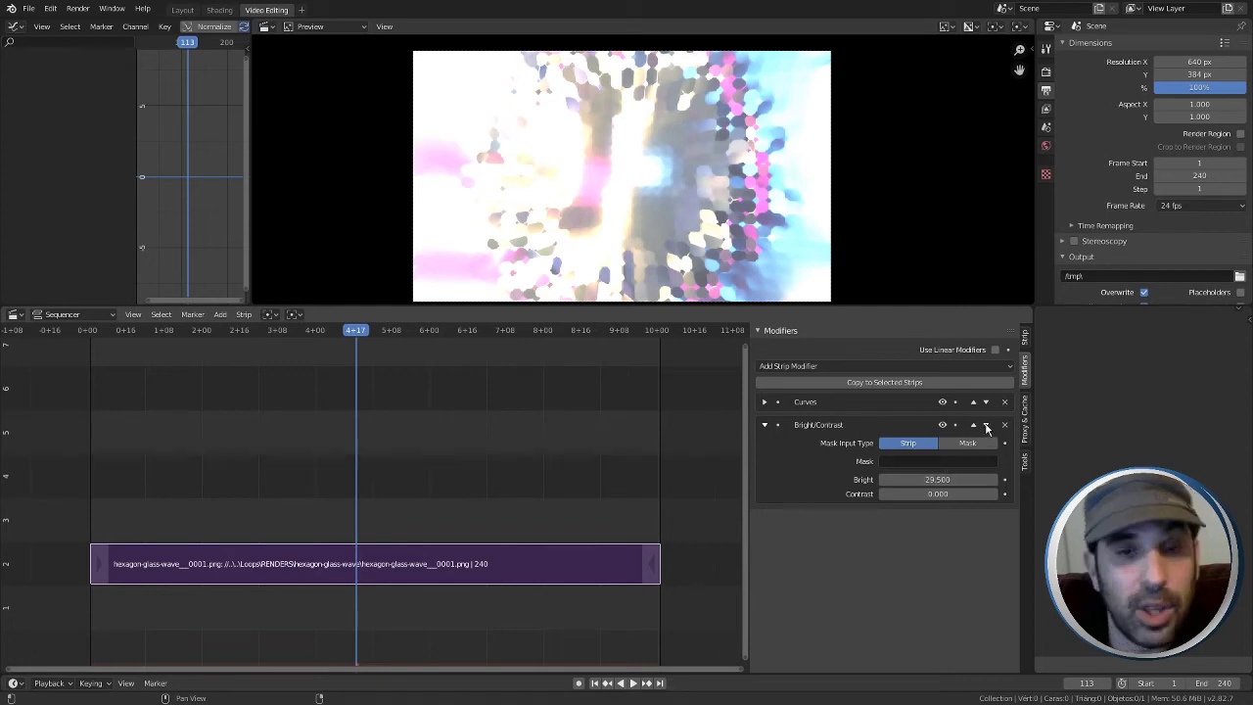
{"action": "left_click", "coordinate": [769, 428]}
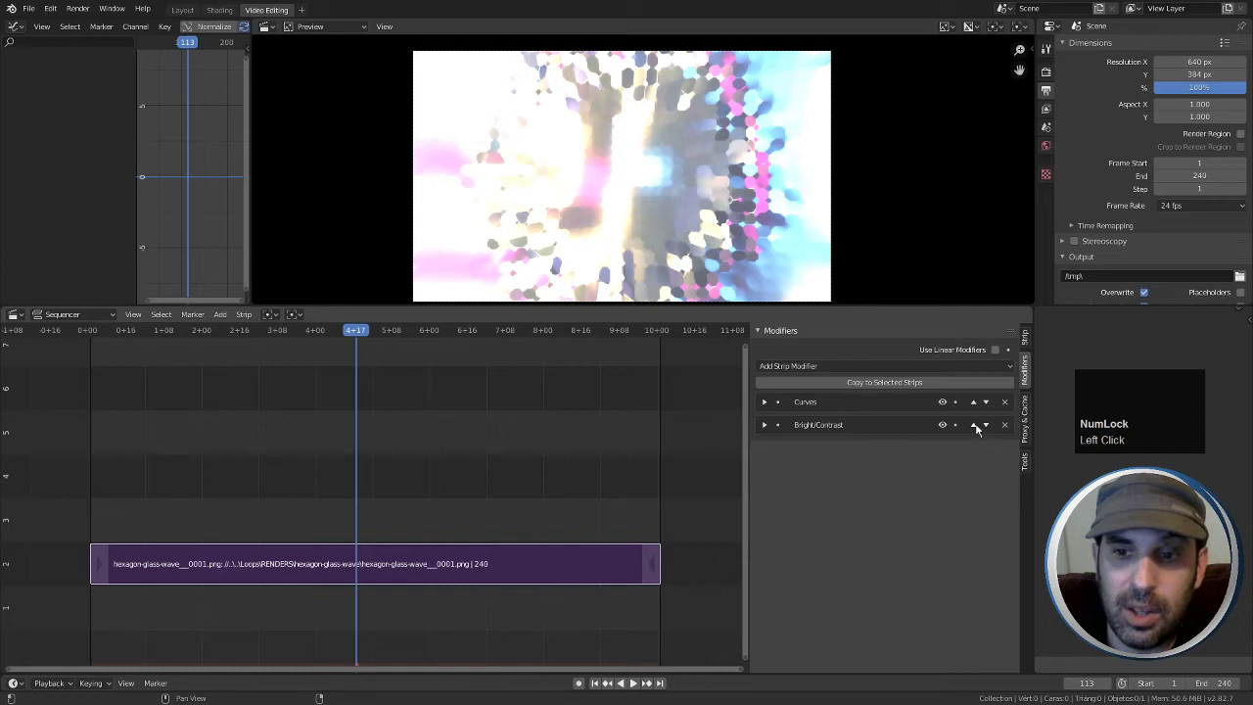
{"action": "left_click", "coordinate": [977, 428]}
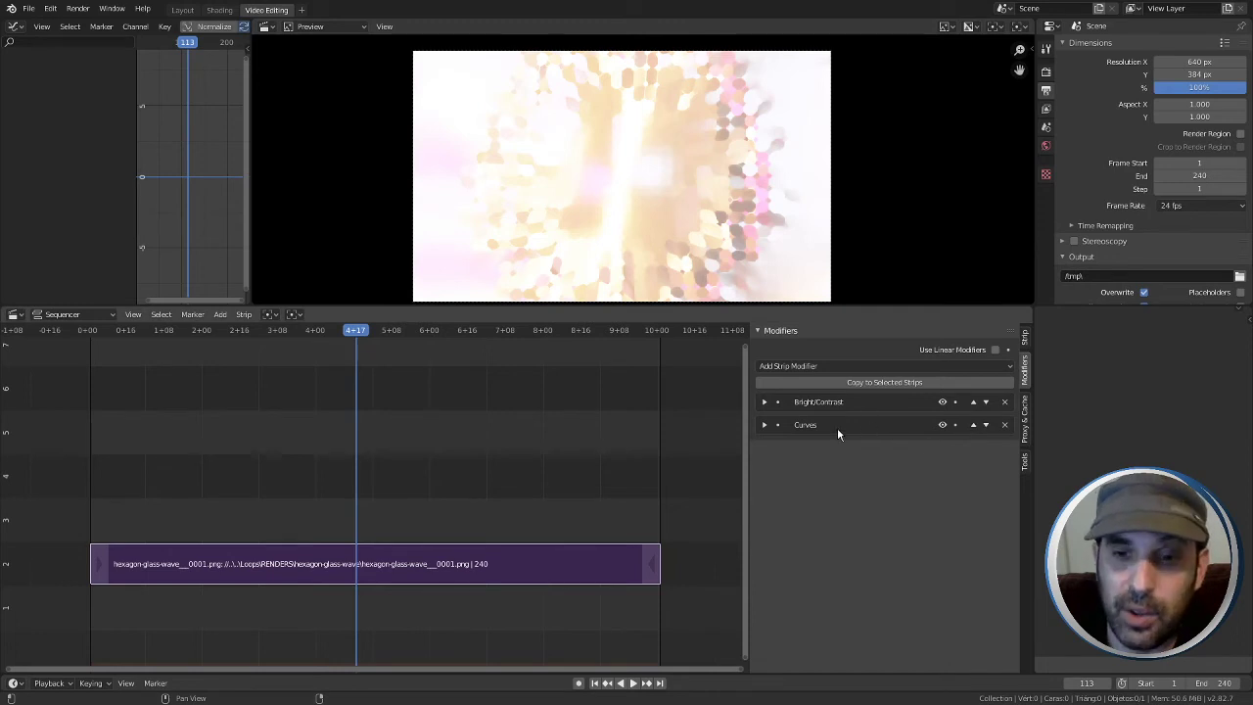
Warm the Color Balance lift for a brighter, more saturated hexagon image and collapse its panel
{"action": "left_click_drag", "start_coordinate": [767, 429], "coordinate": [770, 449]}
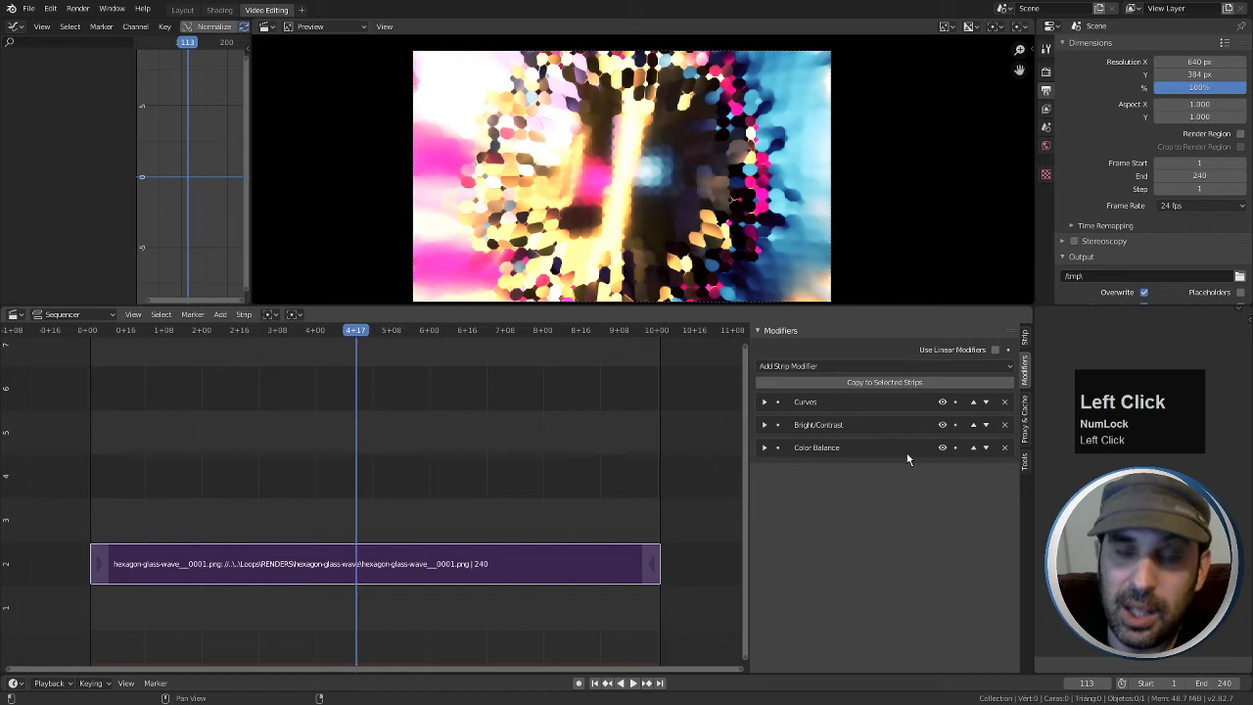
{"action": "left_click", "coordinate": [767, 454]}
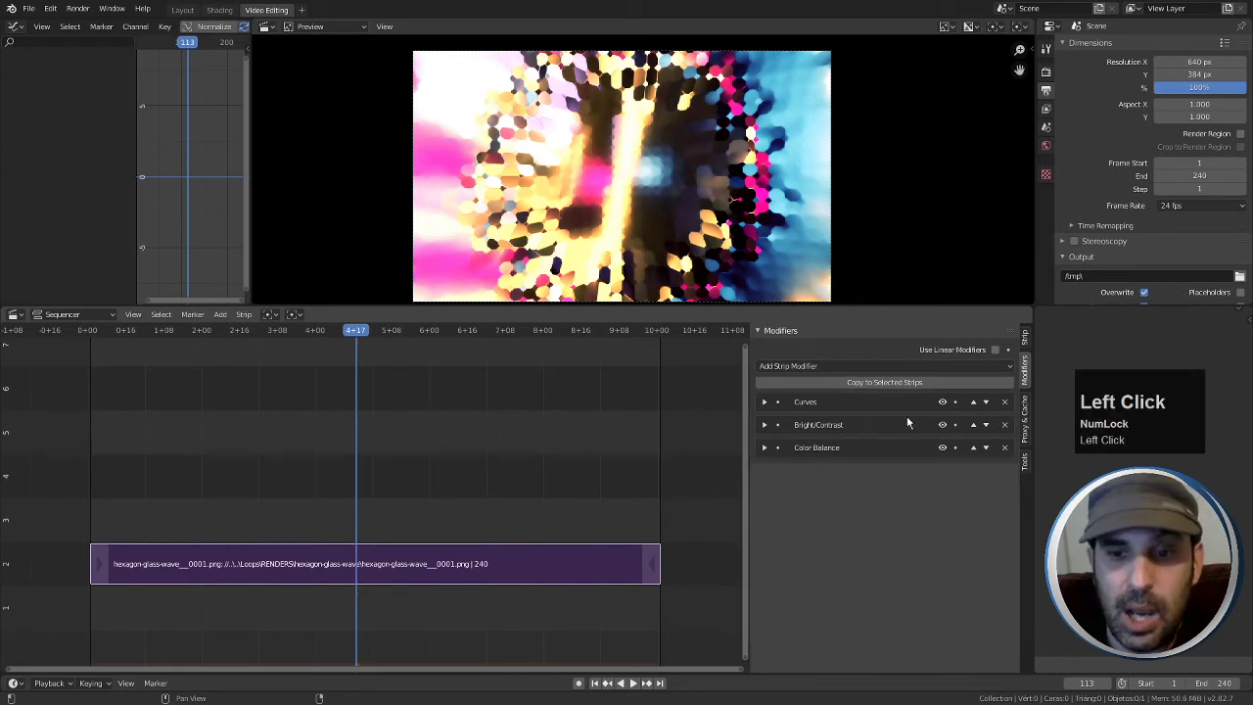
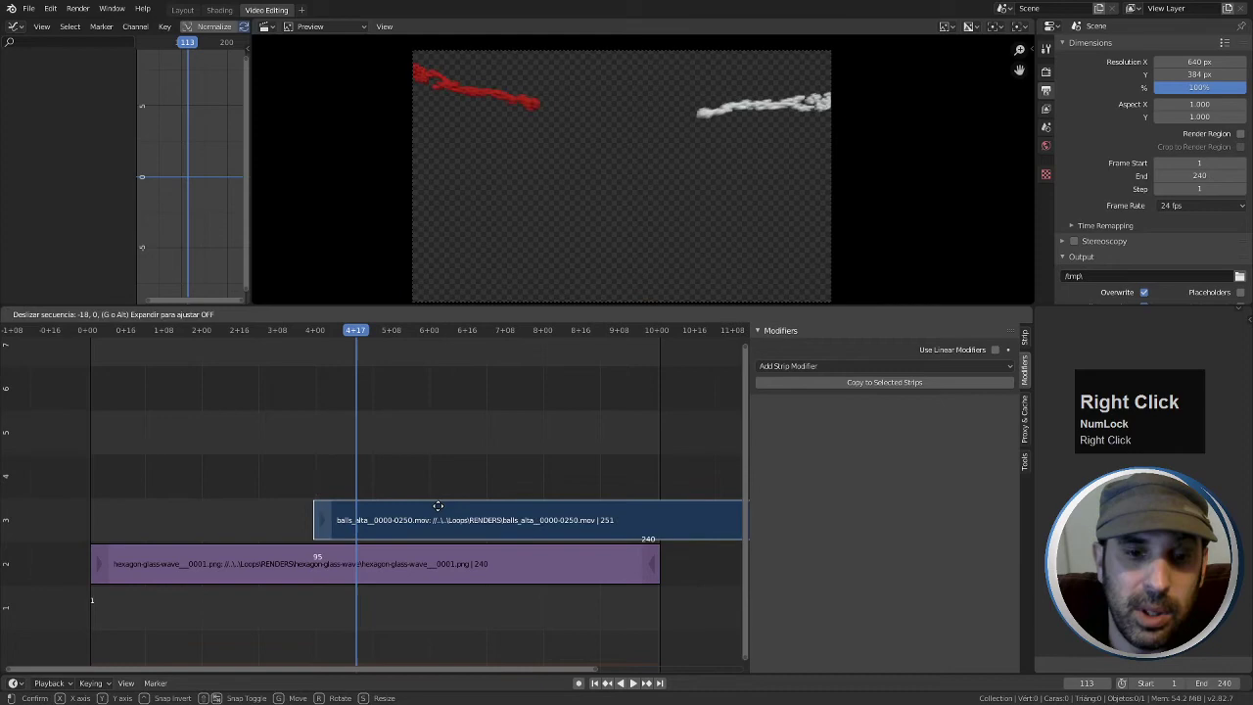
Place the balls movie strip on channel 3 at frame 0 and show its Strip properties
{"action": "left_click", "coordinate": [306, 506]}
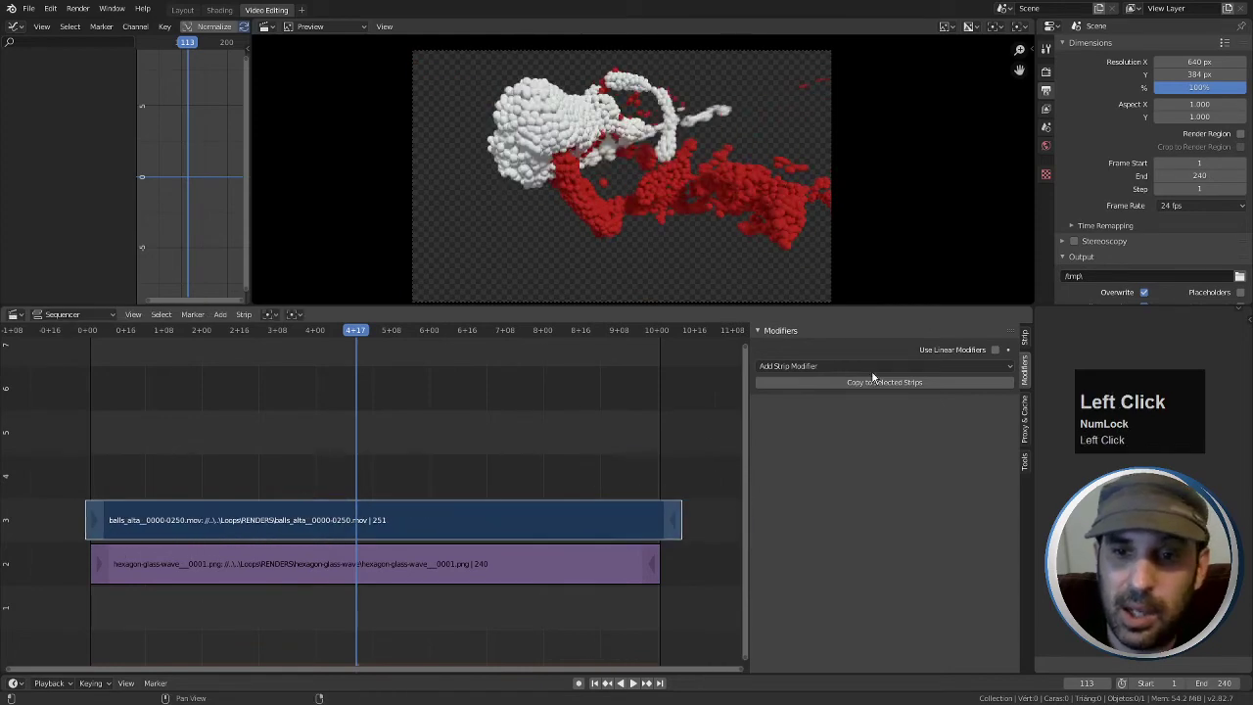
{"action": "left_click", "coordinate": [1029, 339]}
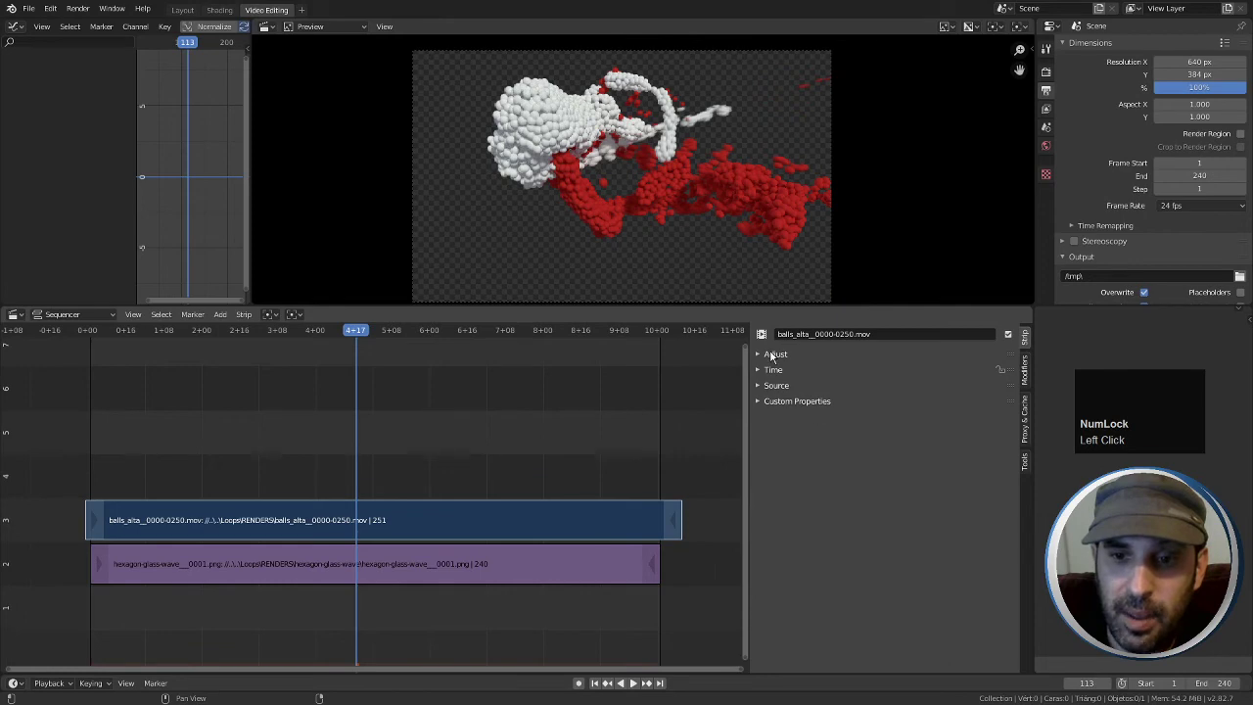
Set the balls strip's compositing blend to Alpha Over so it plays over the hexagons
{"action": "left_click", "coordinate": [765, 358]}
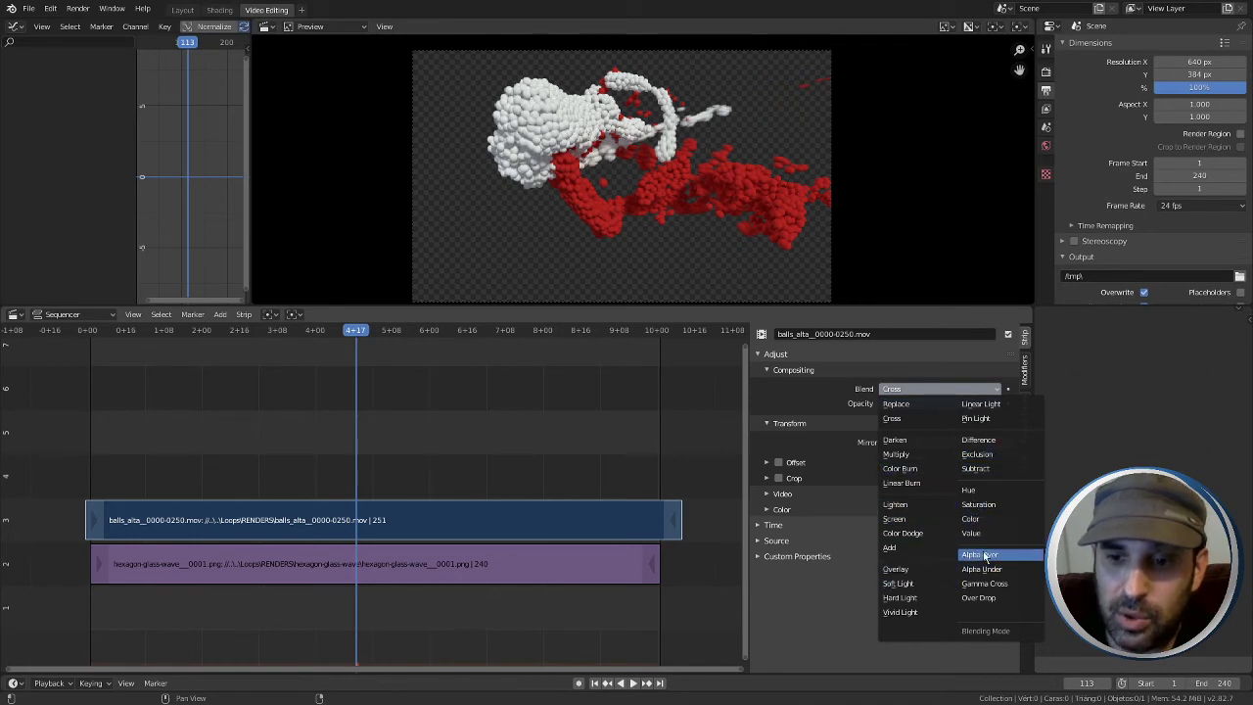
{"action": "left_click_drag", "start_coordinate": [986, 558], "coordinate": [528, 525]}
{"action": "right_click", "coordinate": [528, 525]}
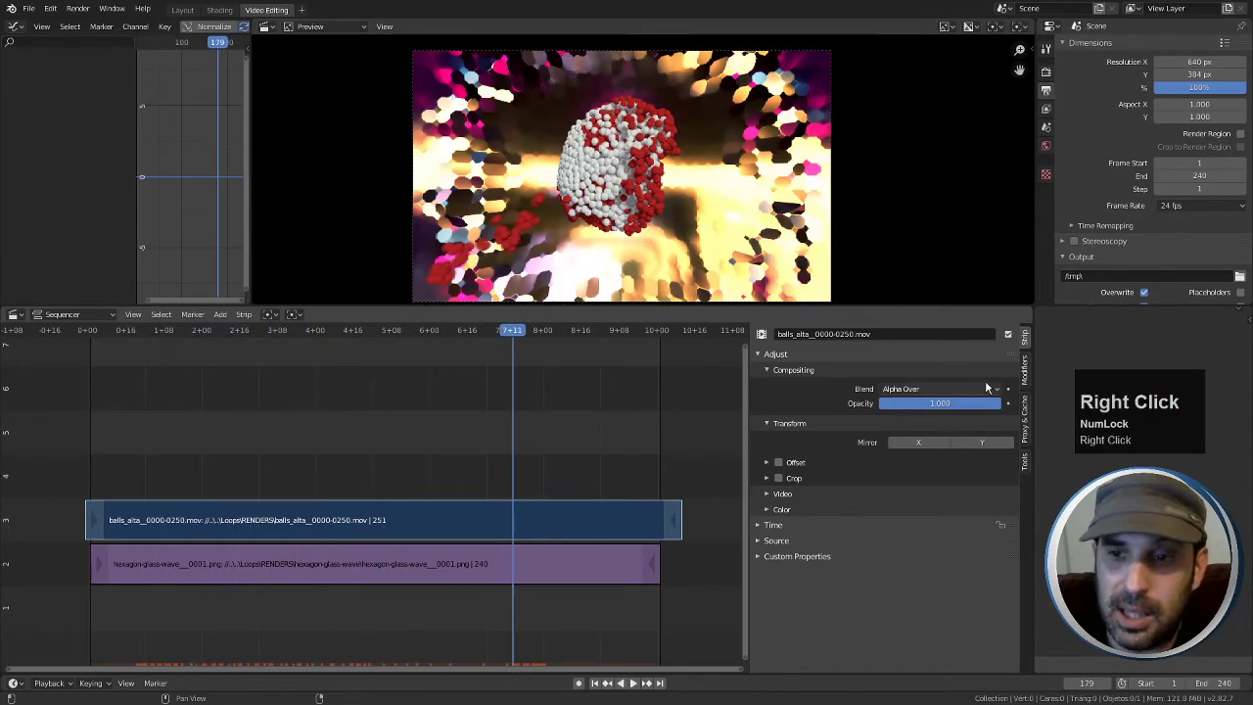
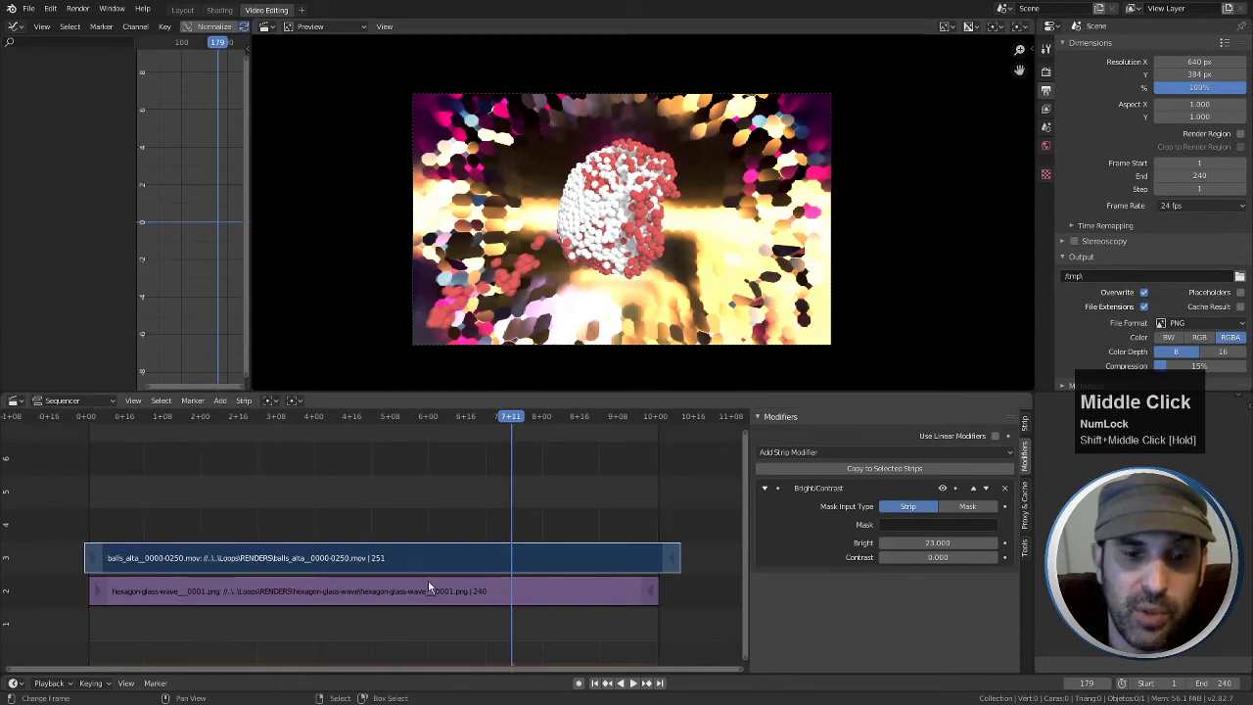
Append the hexagon corrections to the balls strip, then remove them, keeping one Bright/Contrast at 29.5
{"action": "right_click", "coordinate": [430, 585]}
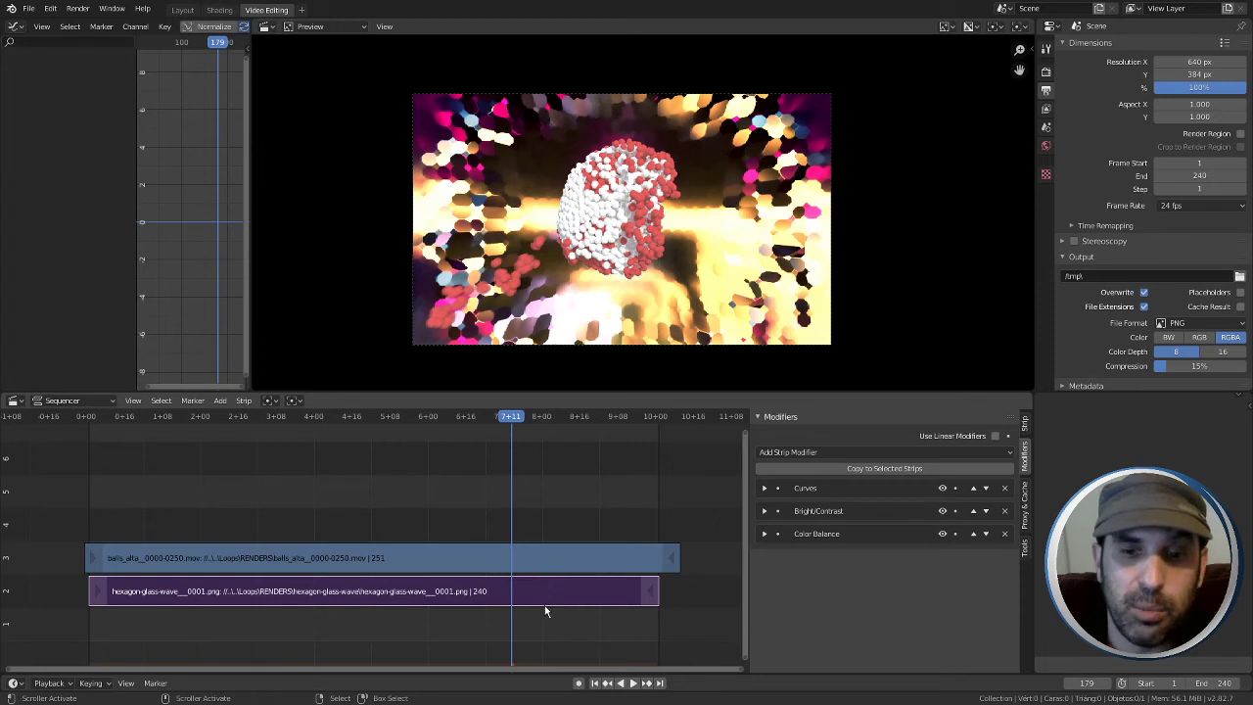
{"action": "right_click", "coordinate": [569, 555]}
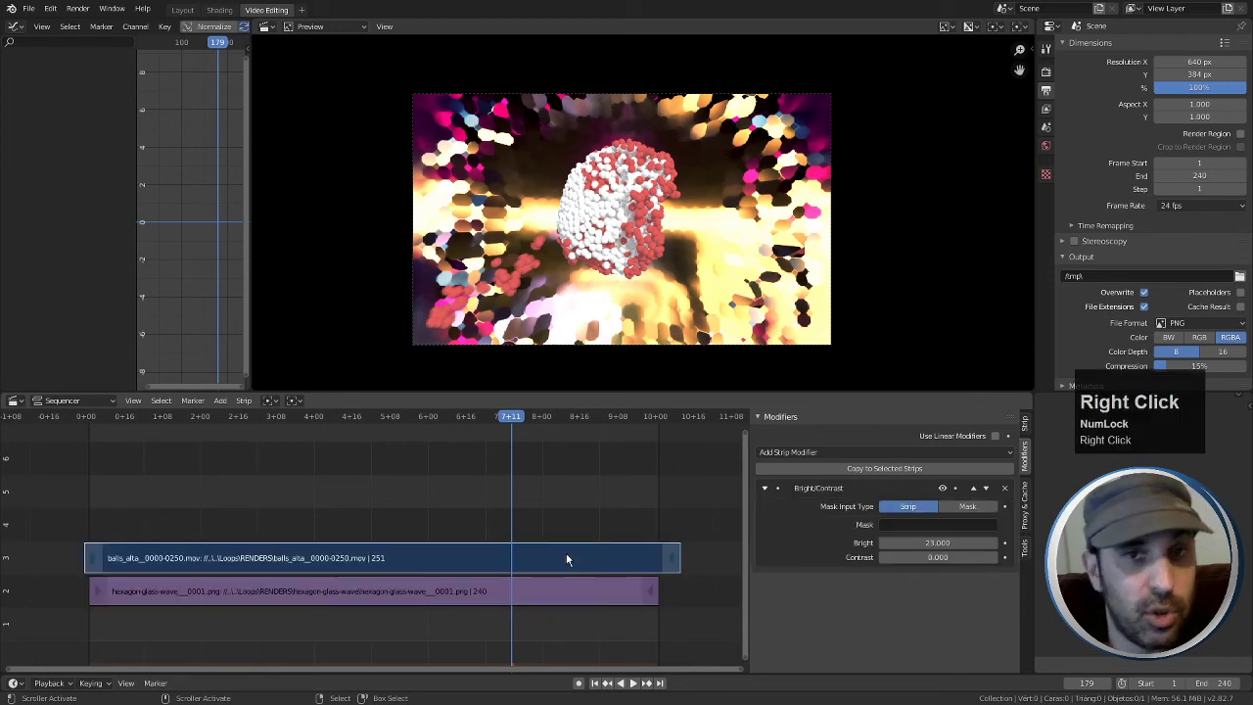
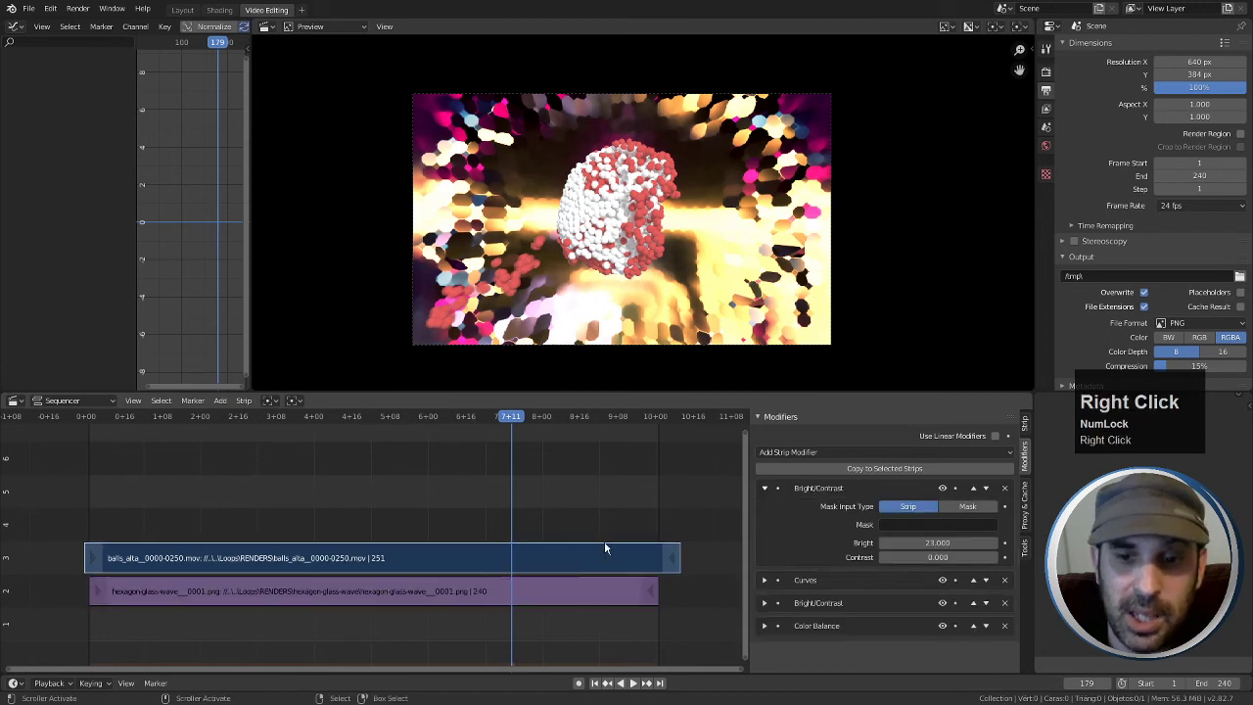
{"action": "left_click", "coordinate": [769, 491]}
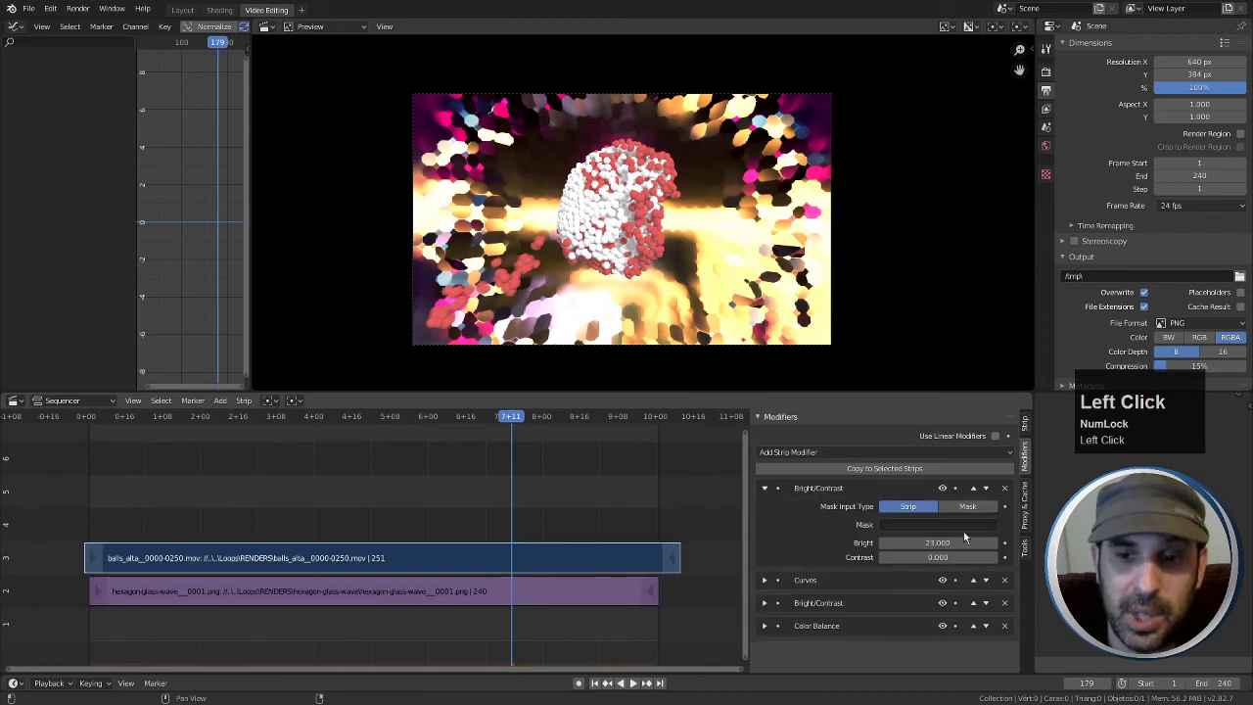
{"action": "right_click", "coordinate": [943, 550]}
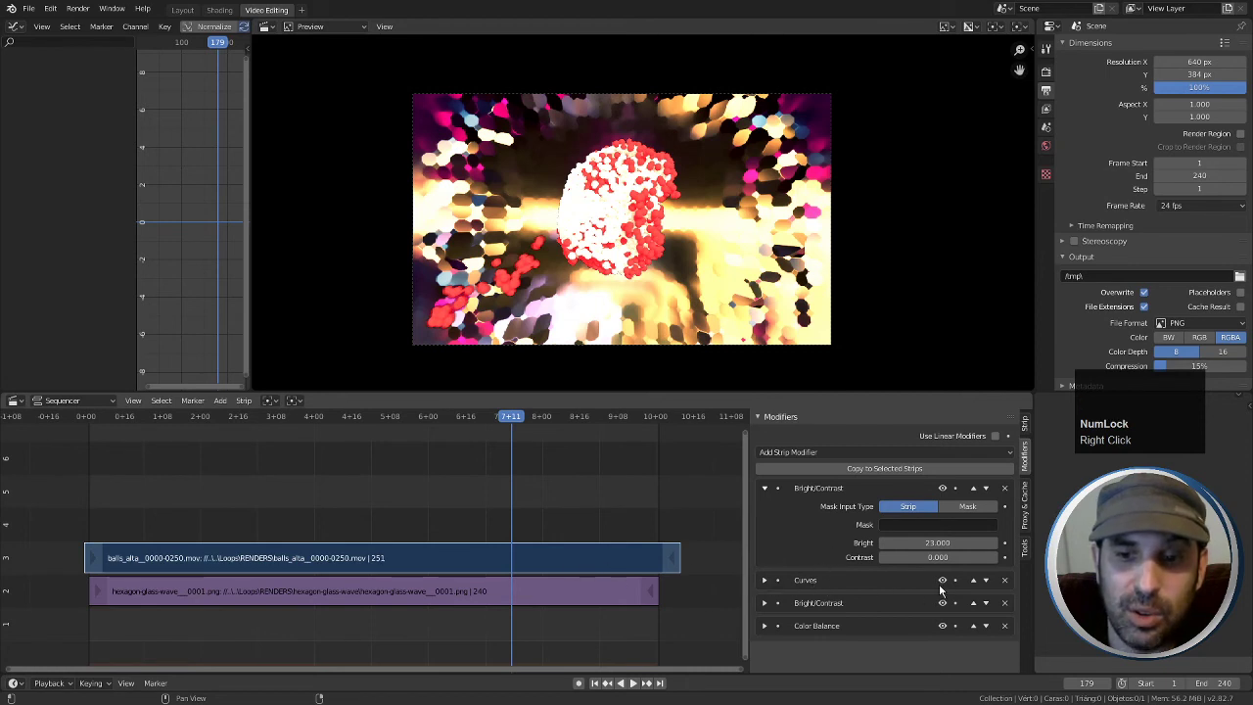
{"action": "left_click", "coordinate": [944, 586]}
{"action": "right_click", "coordinate": [545, 597]}
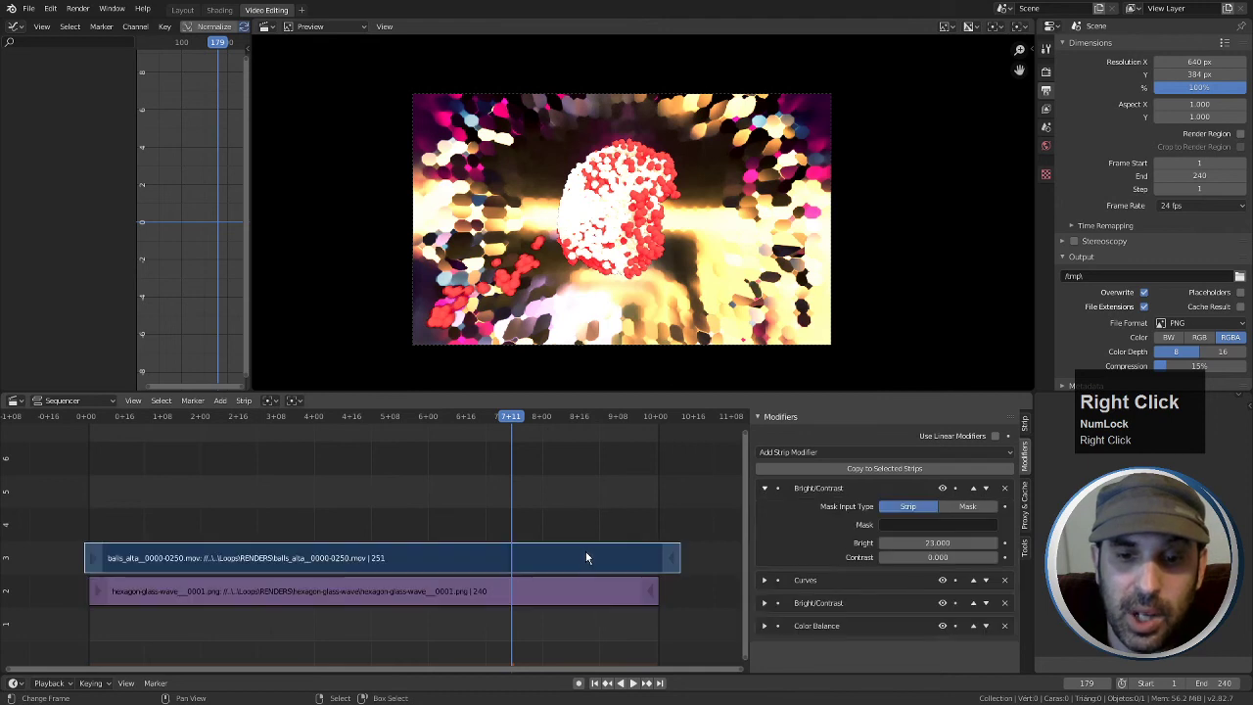
{"action": "left_click", "coordinate": [1008, 584]}
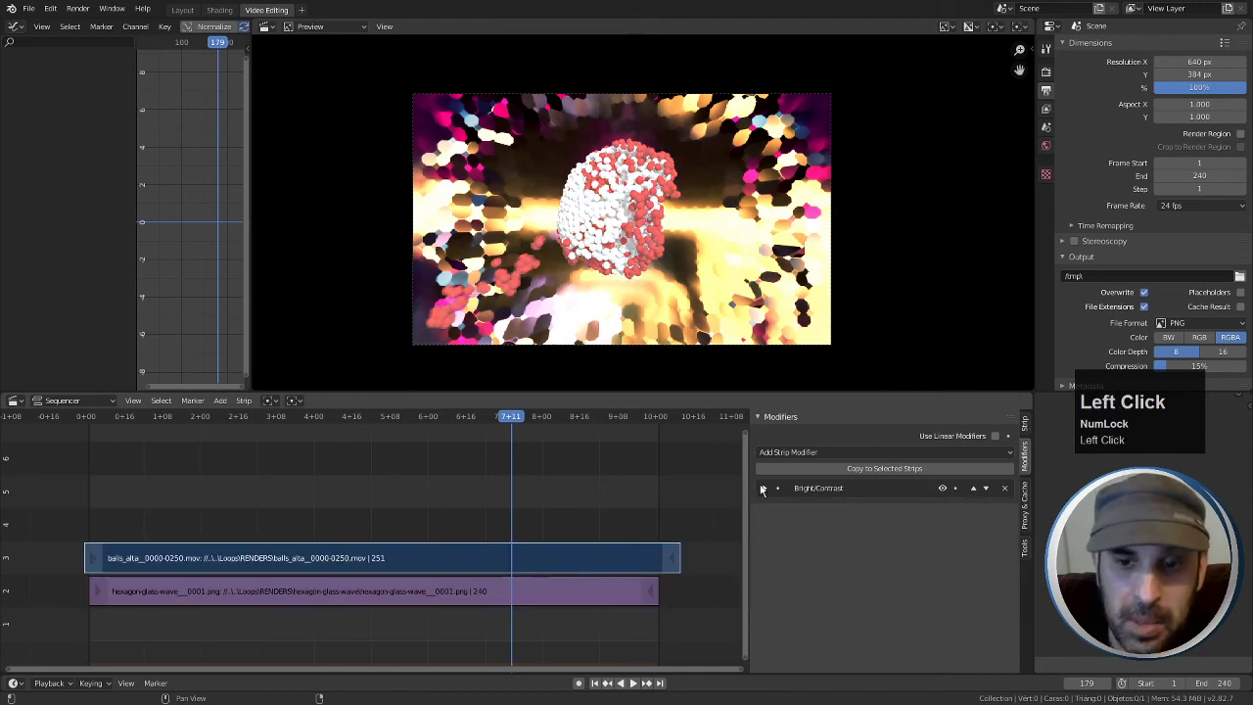
Copy hexagon's Curves, Bright/Contrast and Color Balance to balls with Replace, then check the balls strip
{"action": "right_click", "coordinate": [516, 595]}
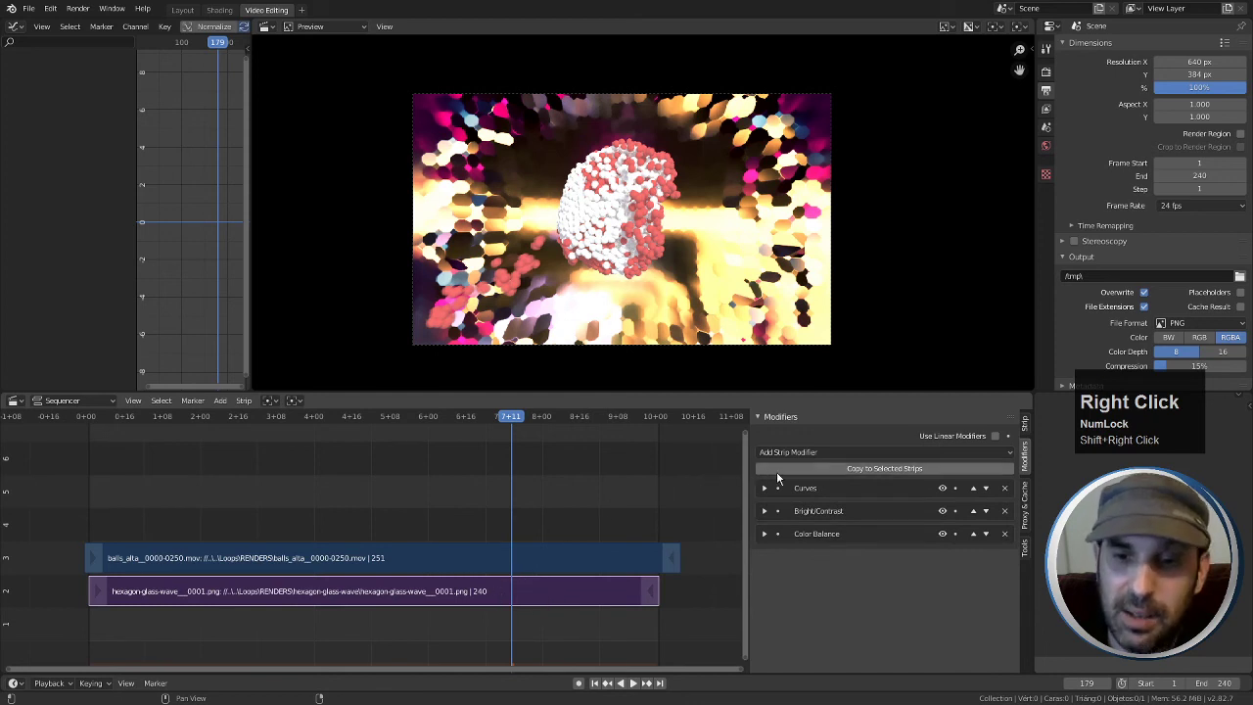
{"action": "left_click", "coordinate": [879, 474]}
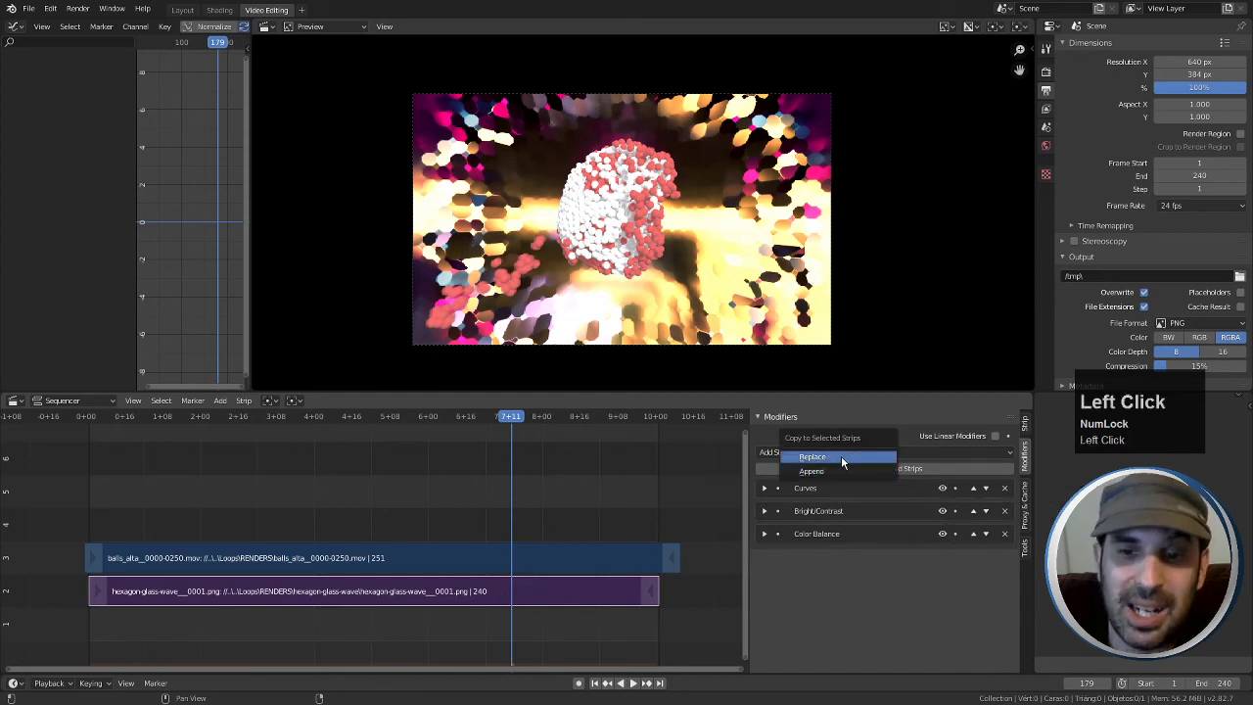
{"action": "left_click", "coordinate": [844, 461]}
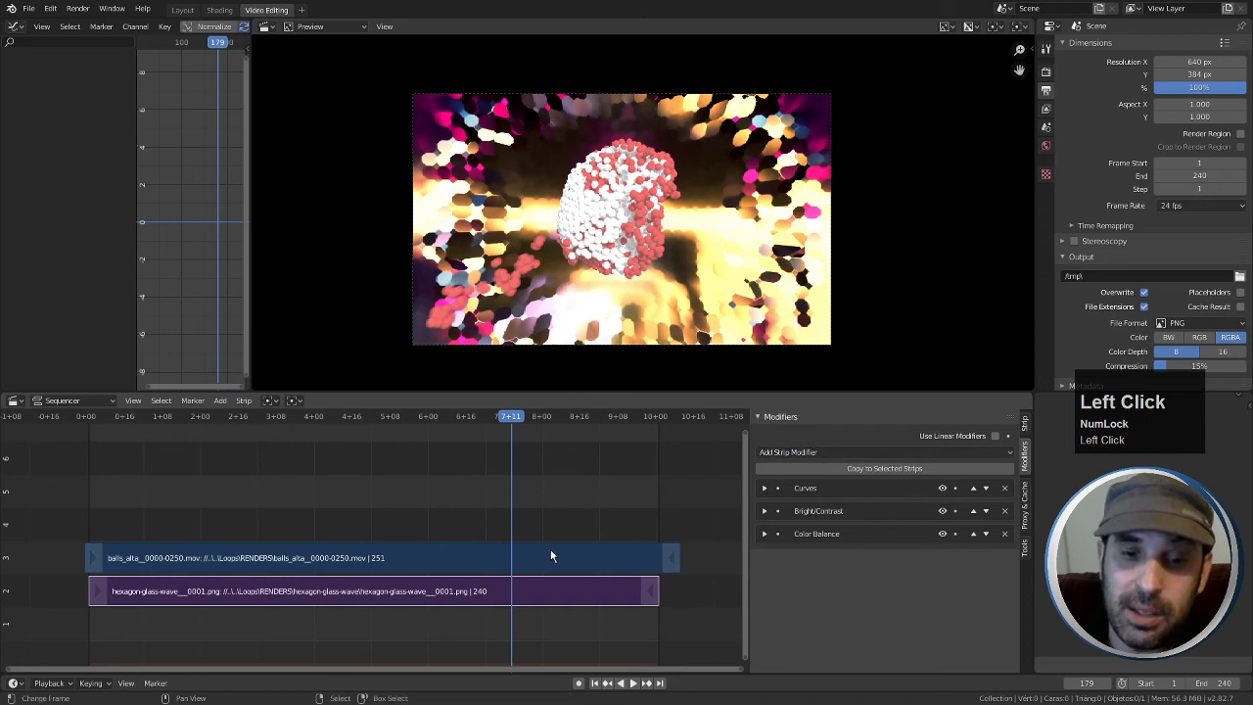
{"action": "right_click", "coordinate": [552, 554]}
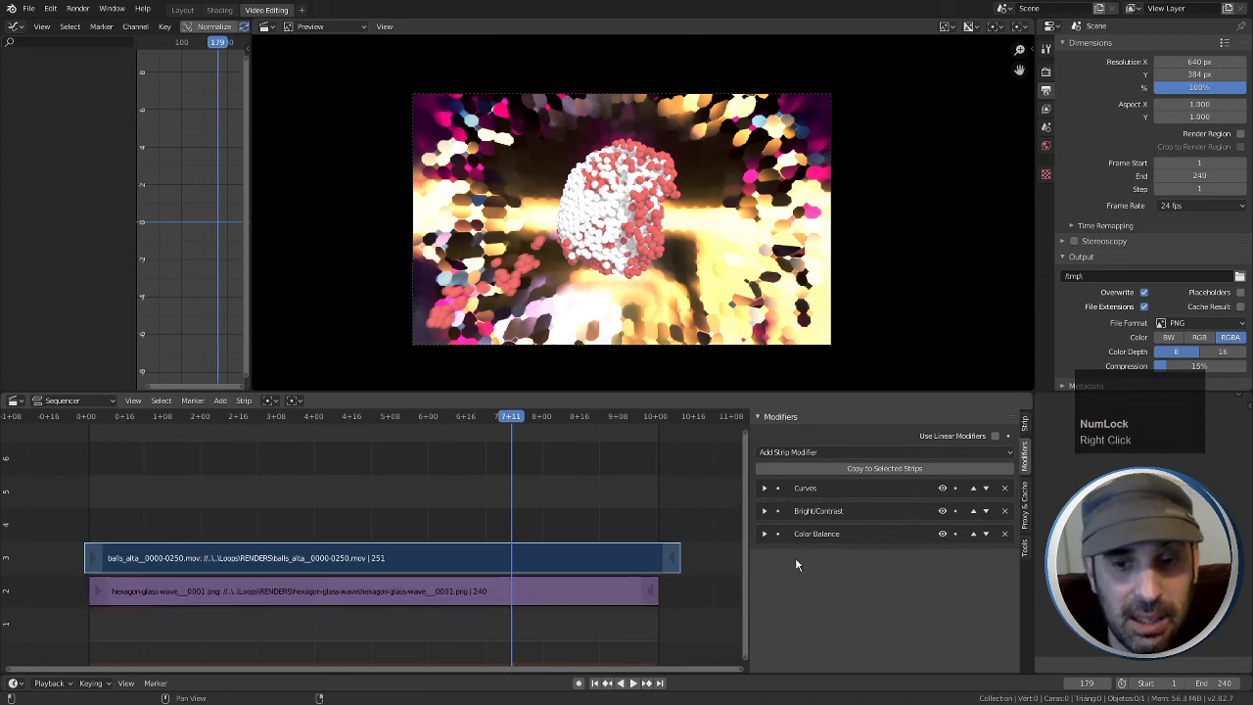
{"action": "right_click", "coordinate": [591, 596]}
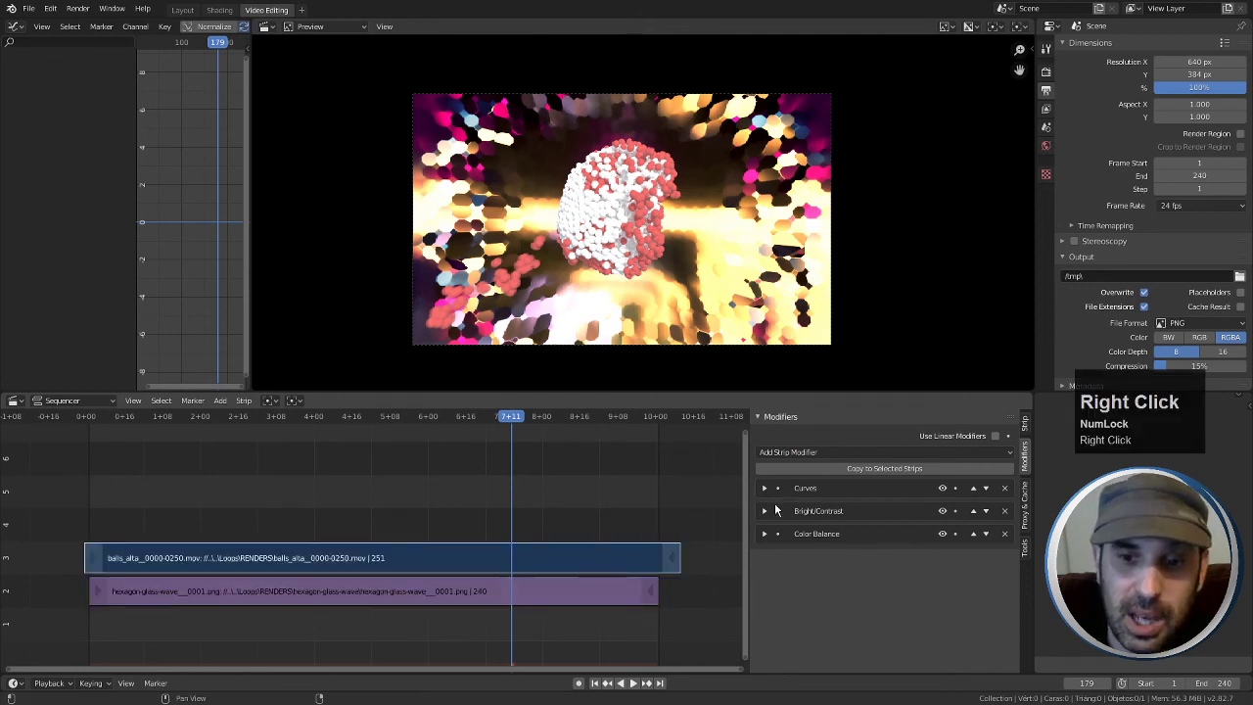